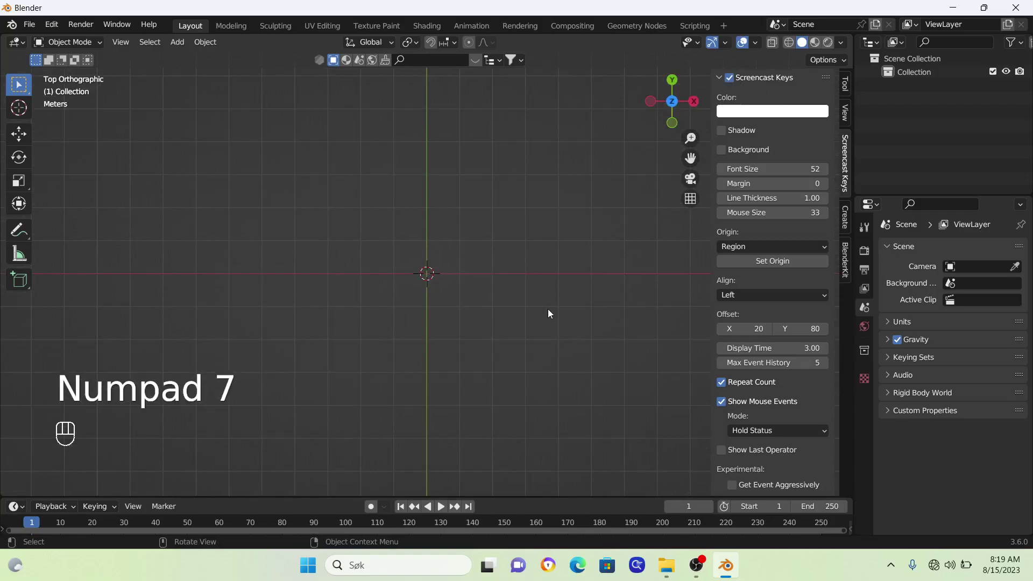
# Add a torus ring, rotate it 90° on X to stand upright, then deselect it.
pyautogui.press('n')
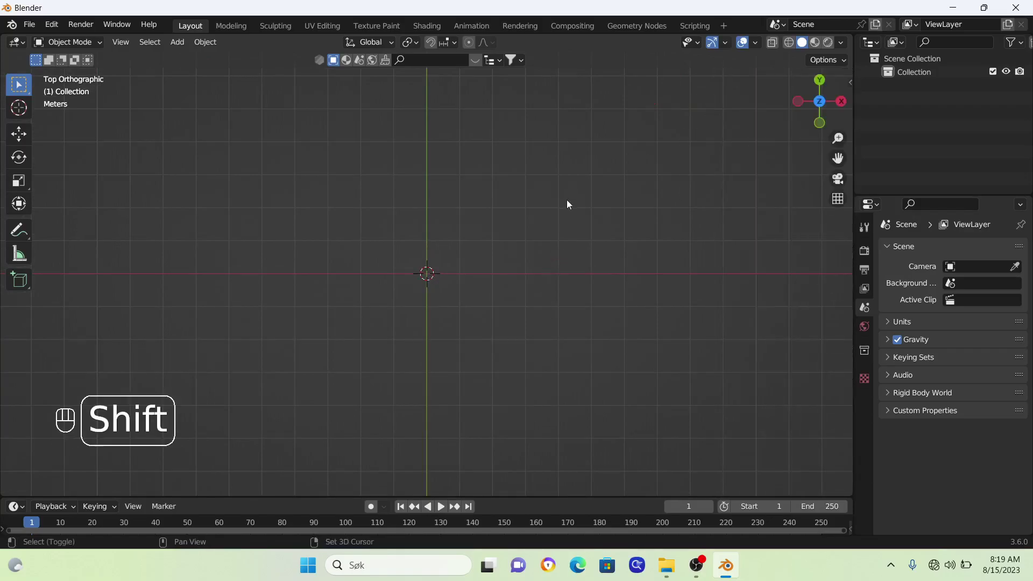
pyautogui.press('shift+a')
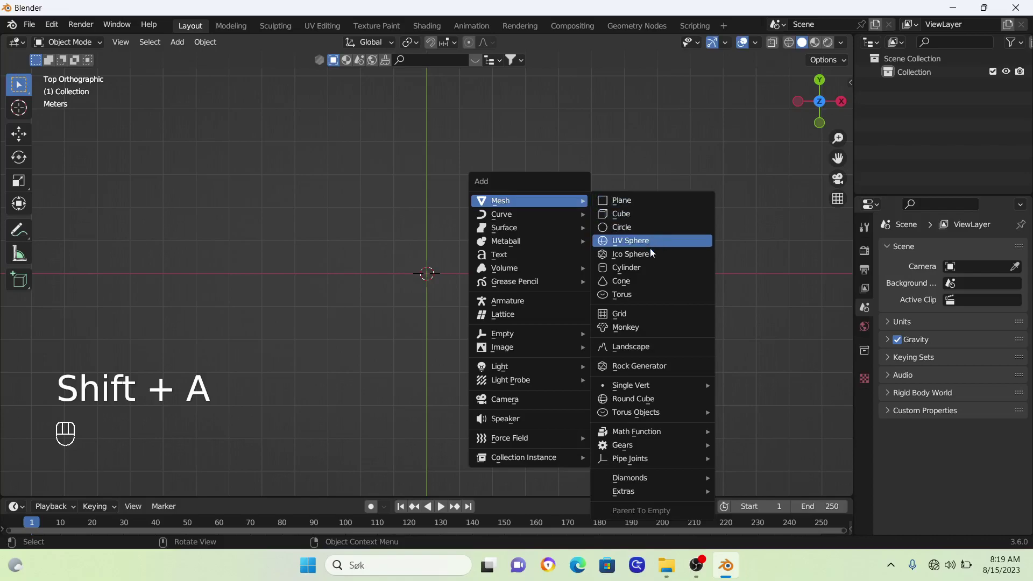
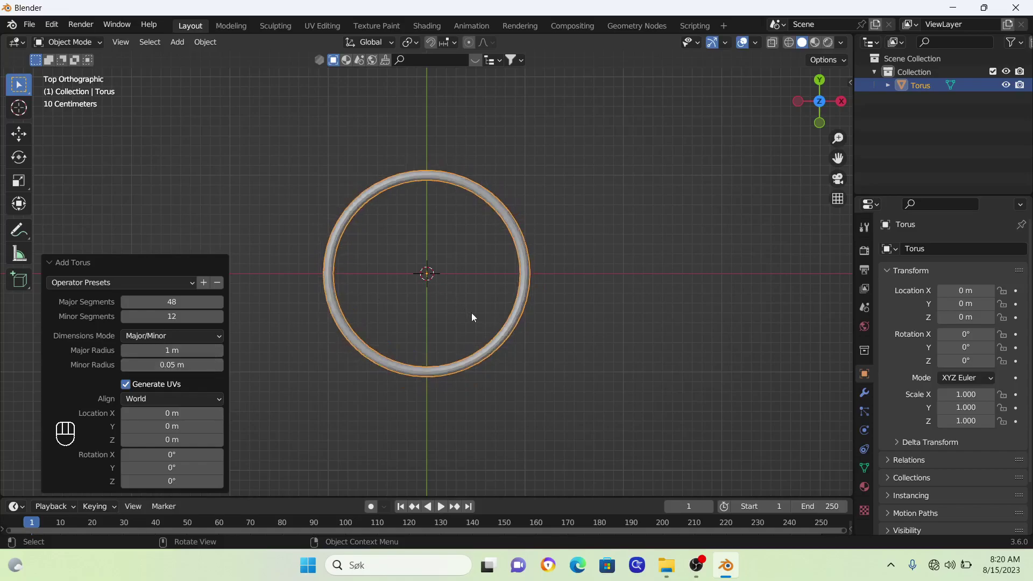
pyautogui.moveTo(530, 264); pyautogui.dragTo(598, 202)
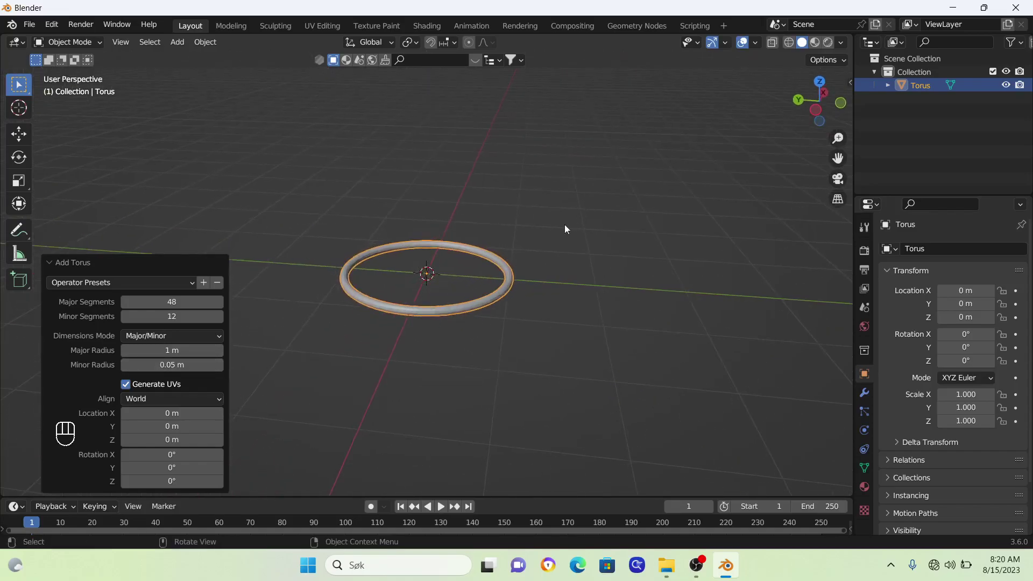
pyautogui.press('r')
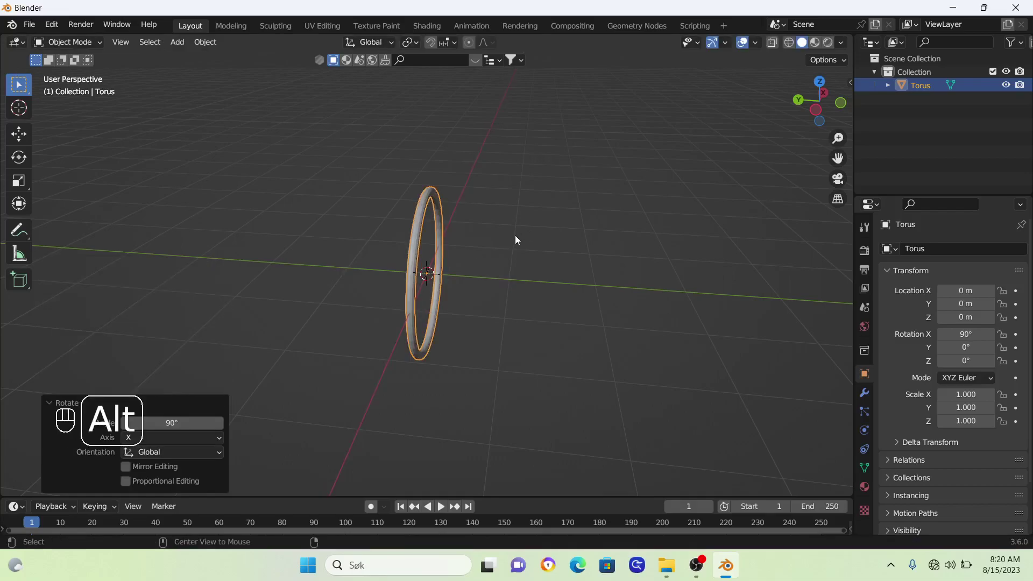
pyautogui.press('alt+a')
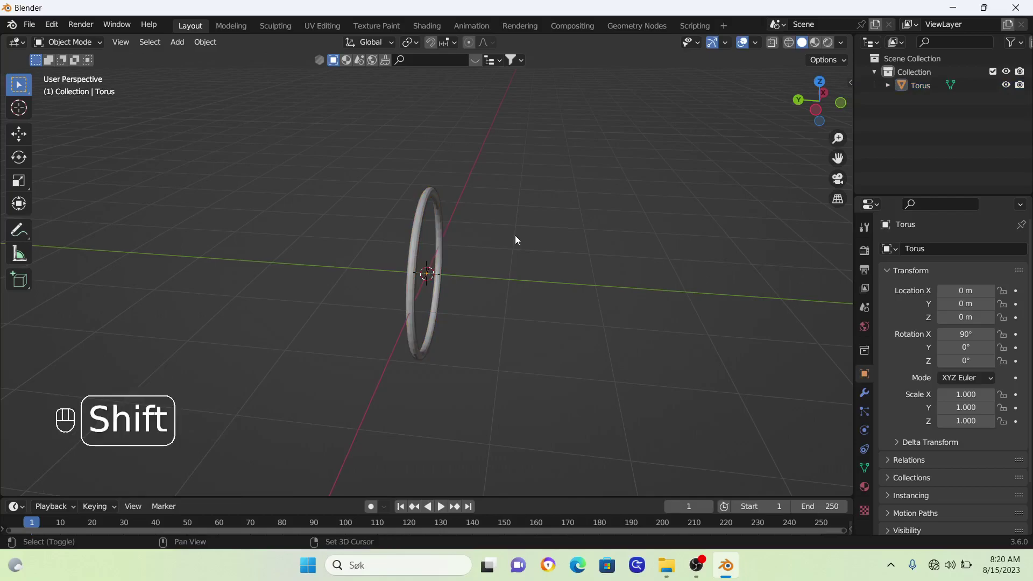
# Add a camera about 7.96 m back along Y, rotated 90° on X, and view through it.
pyautogui.press('shift+a')
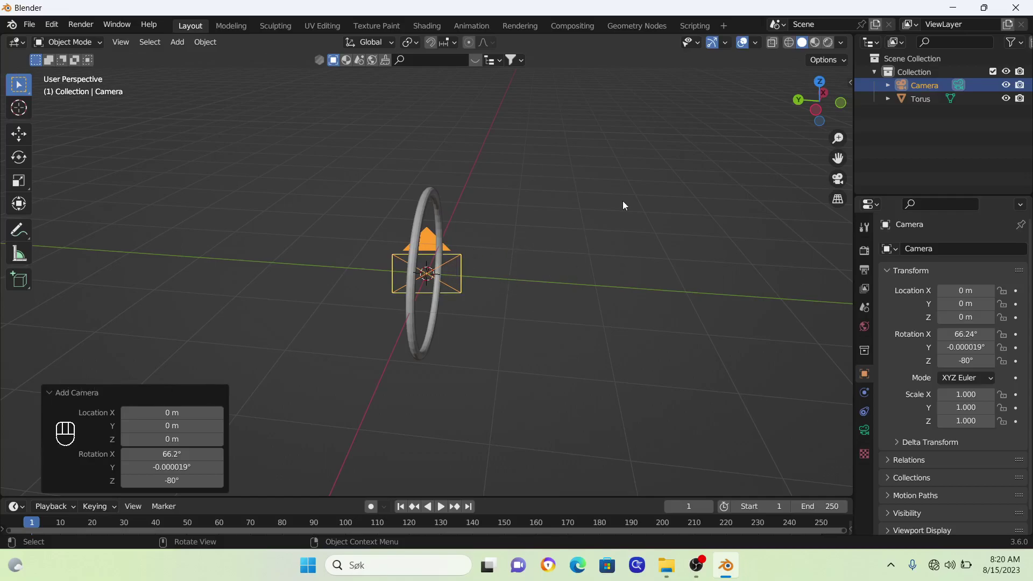
pyautogui.press('n')
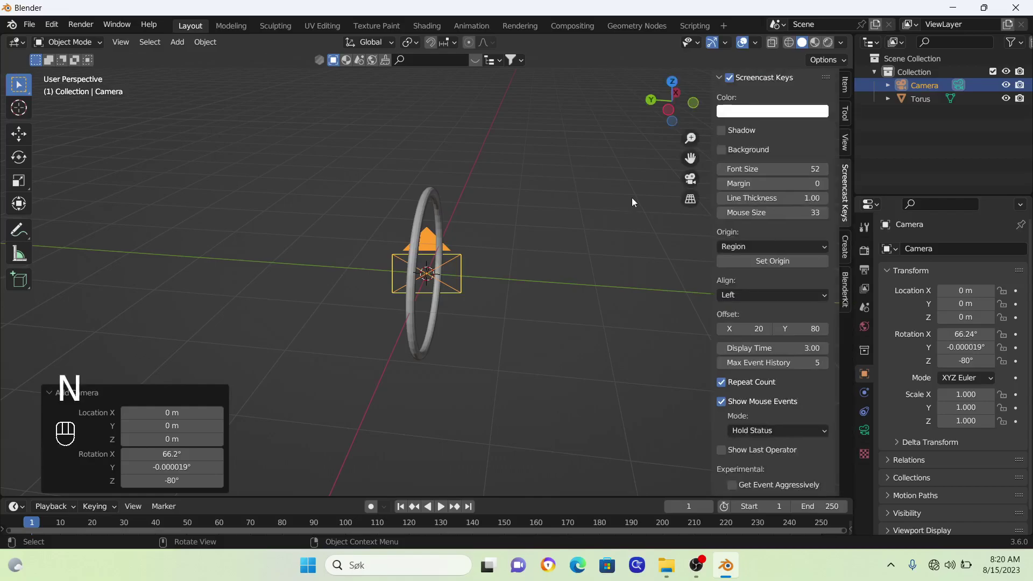
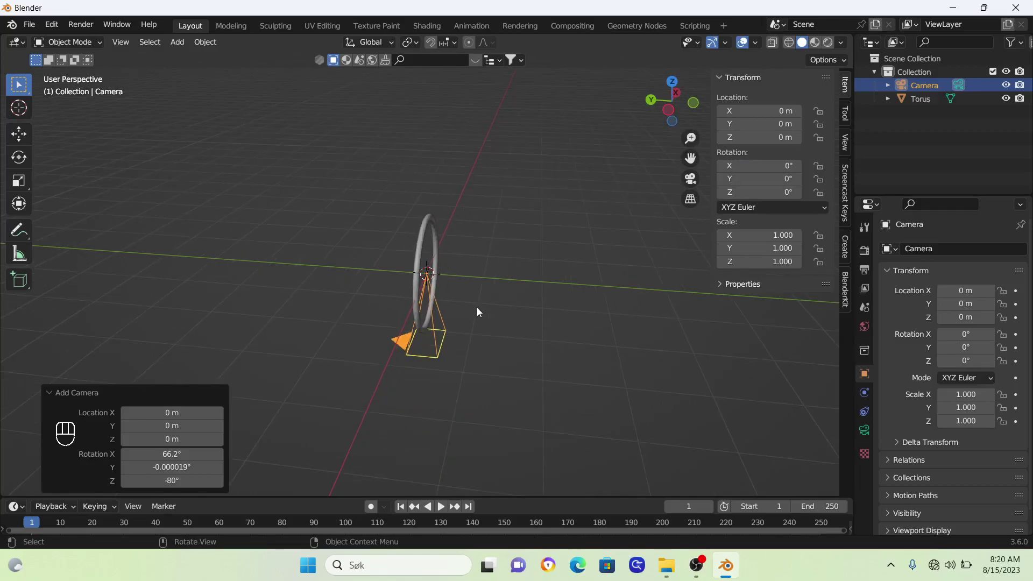
pyautogui.press('g')
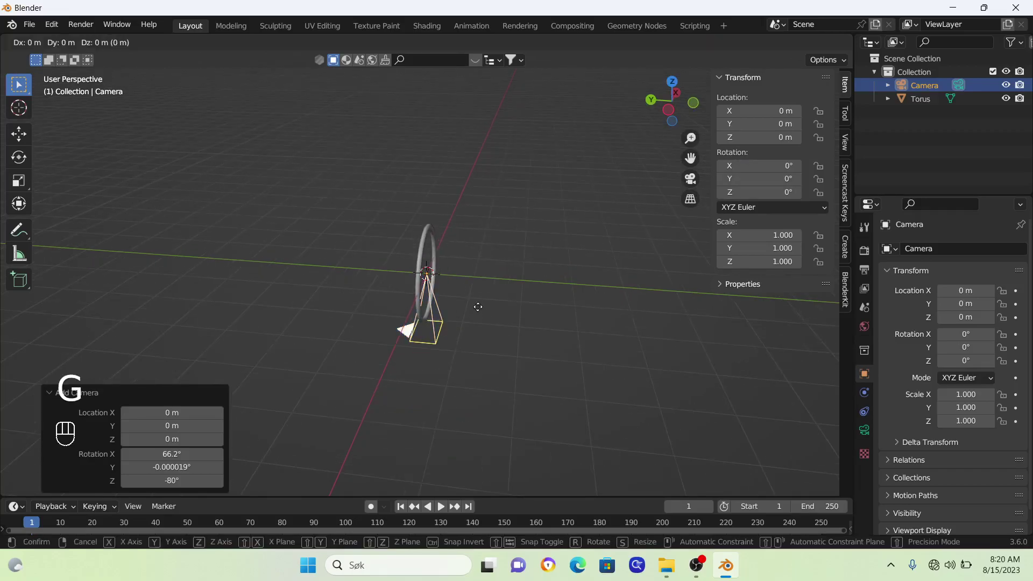
pyautogui.press('g')
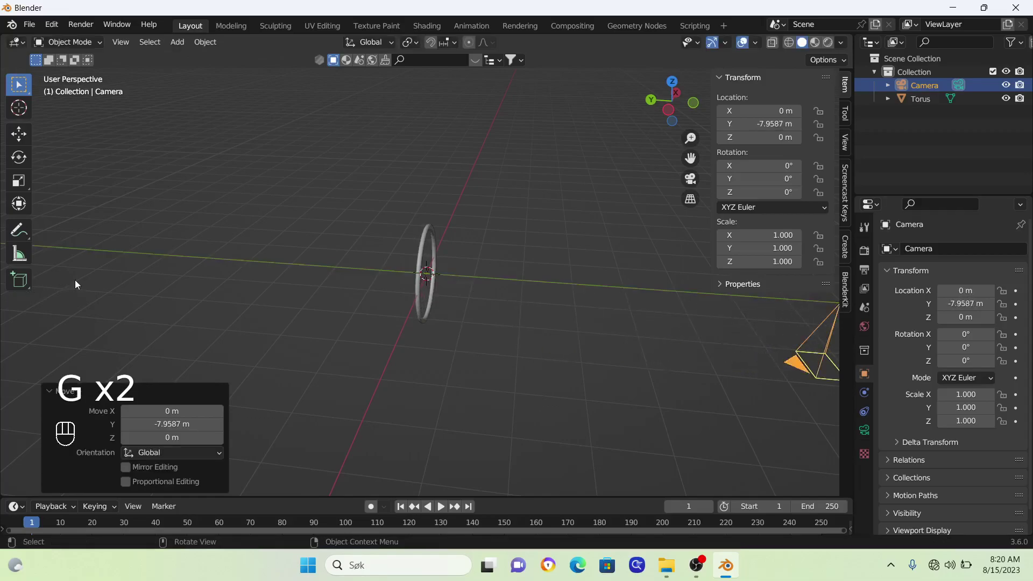
pyautogui.press('r')
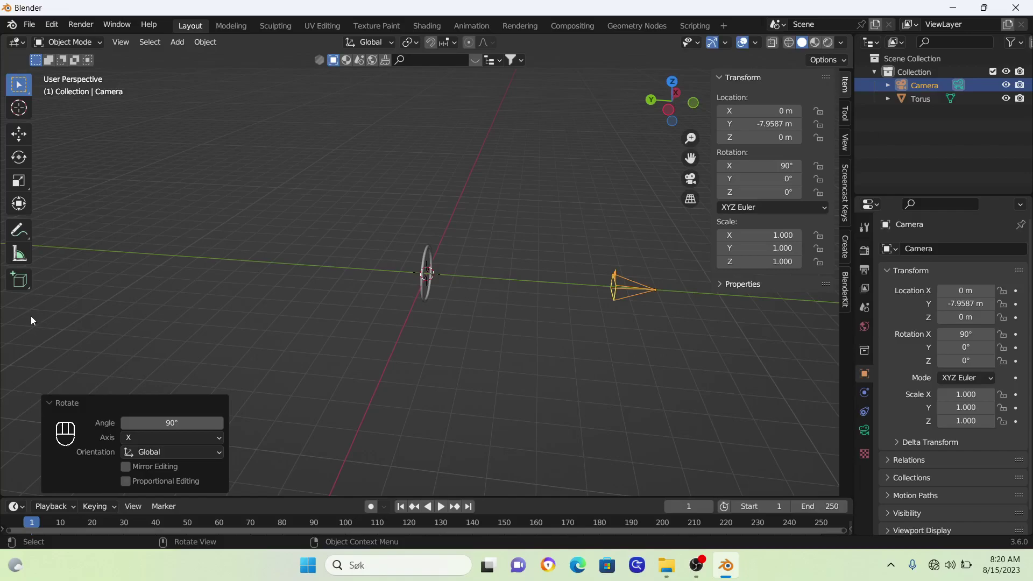
pyautogui.press('KP_0')
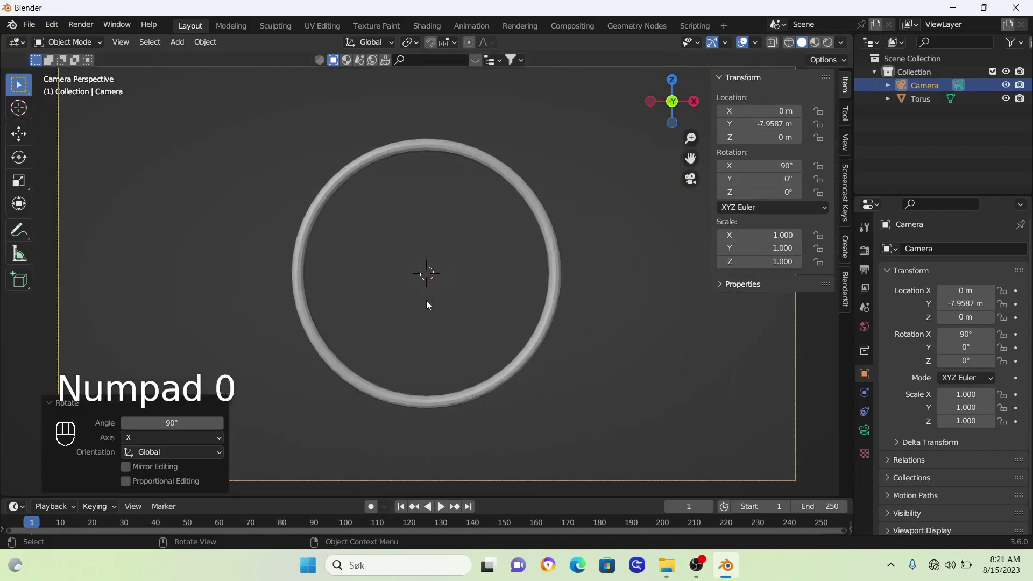
# Select the torus and create a new material Material.001 with an Emission surface.
pyautogui.middleClick(477, 286)
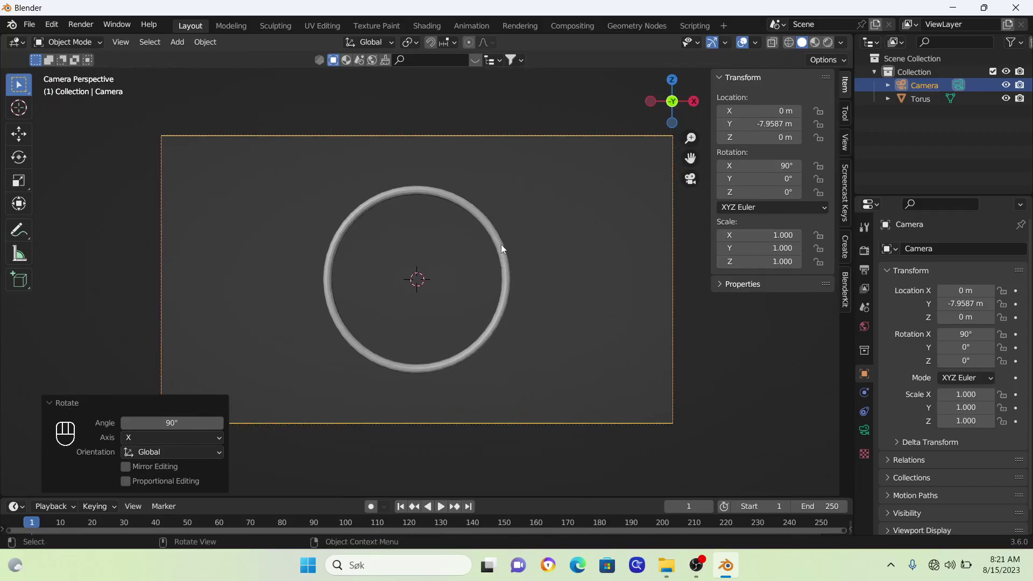
pyautogui.click(504, 249)
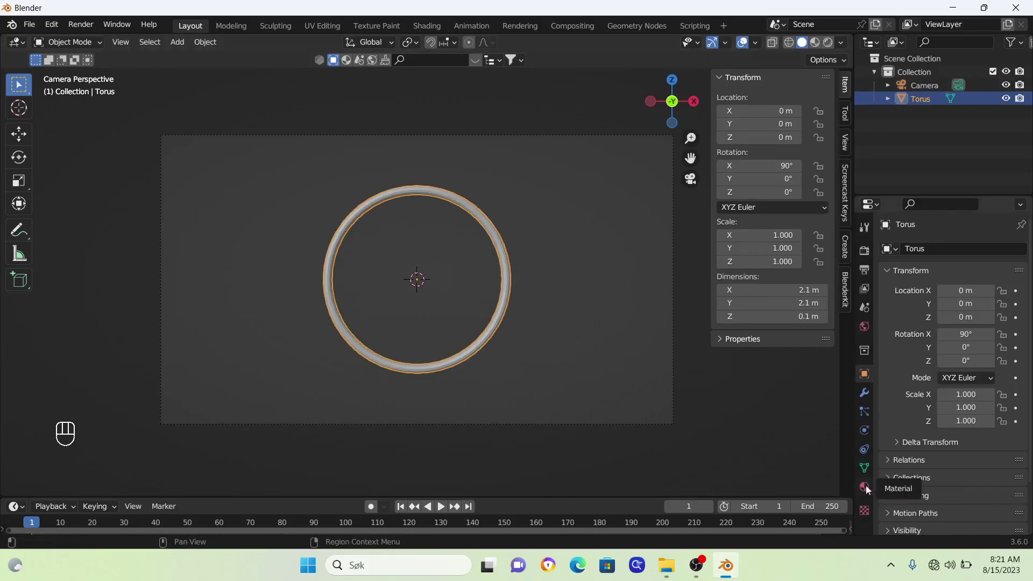
pyautogui.click(868, 492)
pyautogui.moveTo(941, 309); pyautogui.dragTo(870, 130)
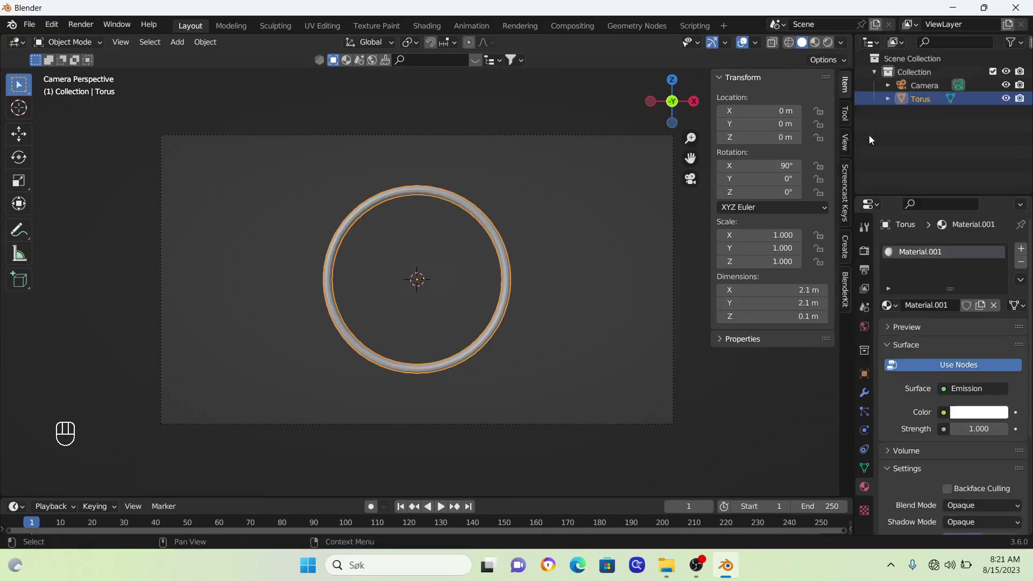
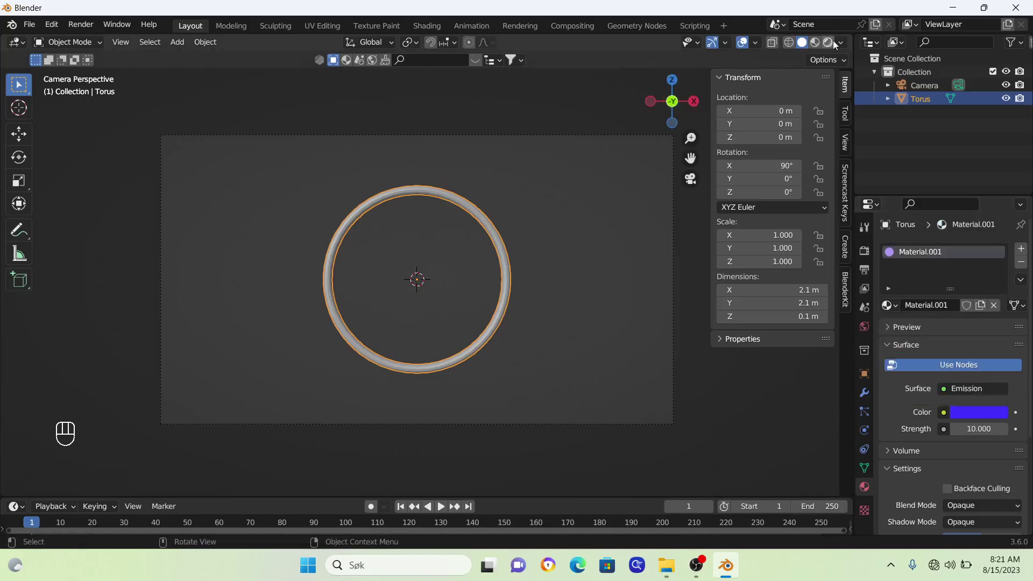
# Switch to rendered preview, set the world background black and enable Eevee Bloom.
pyautogui.click(831, 45)
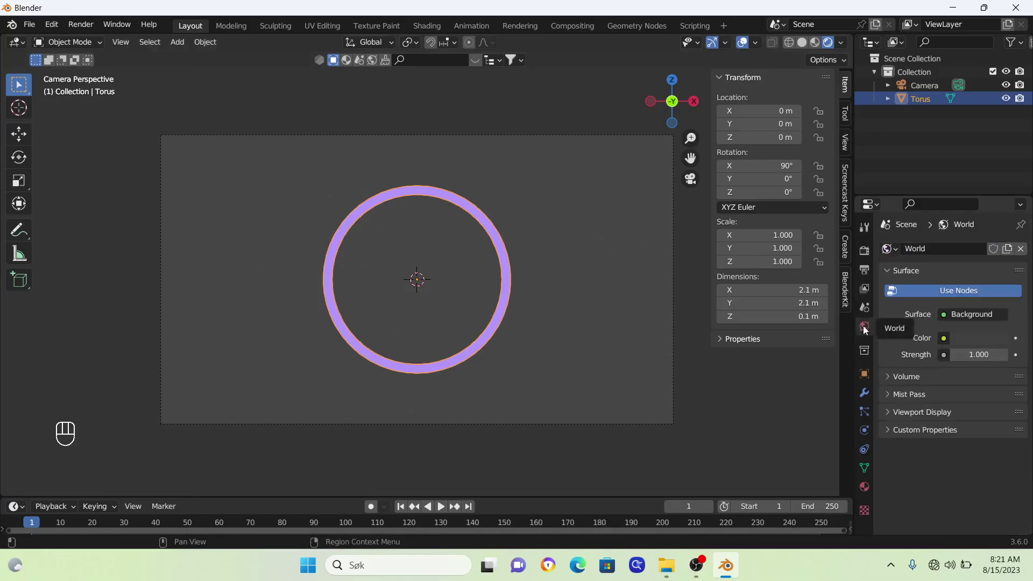
pyautogui.click(980, 343)
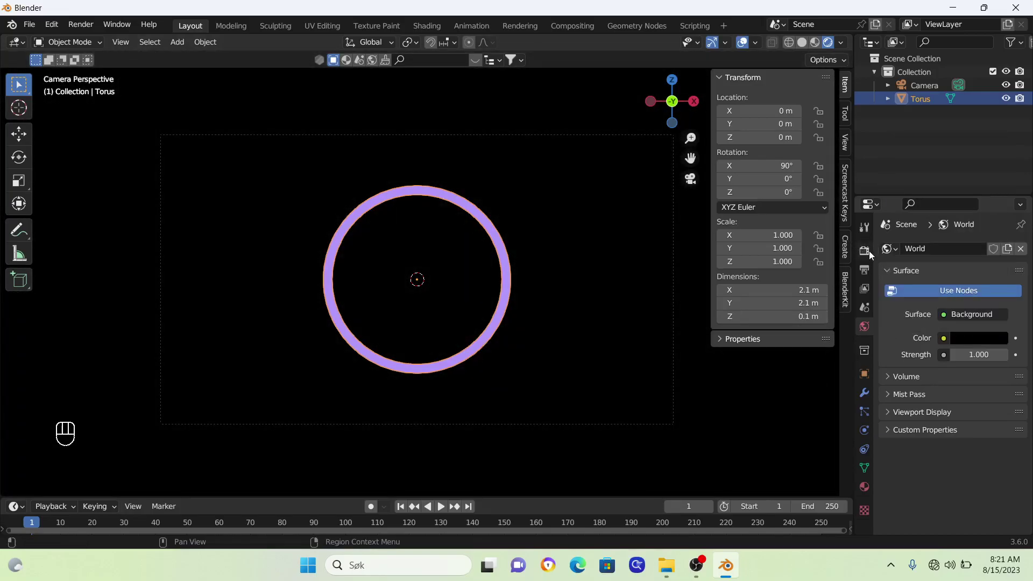
pyautogui.click(873, 255)
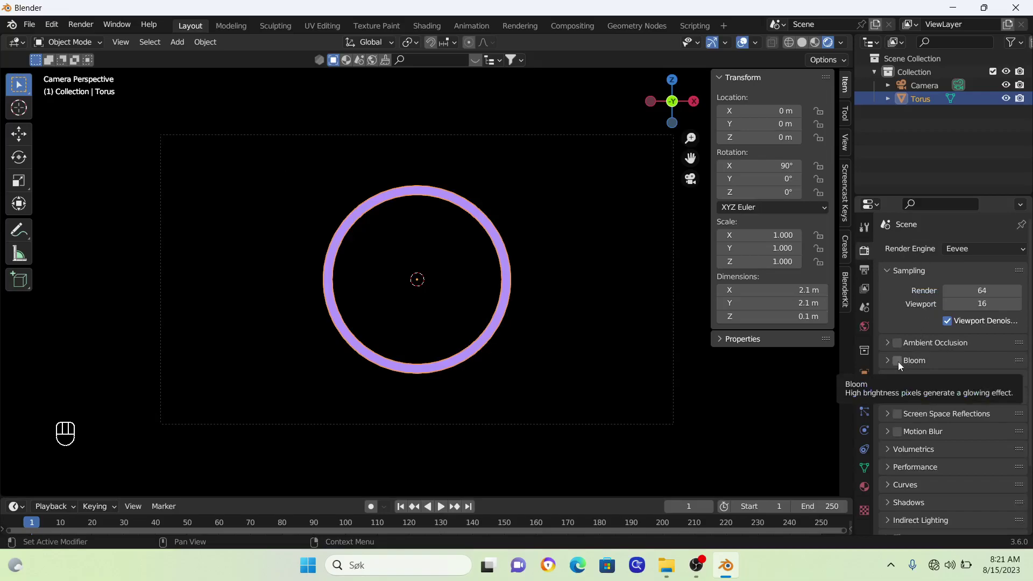
pyautogui.click(901, 365)
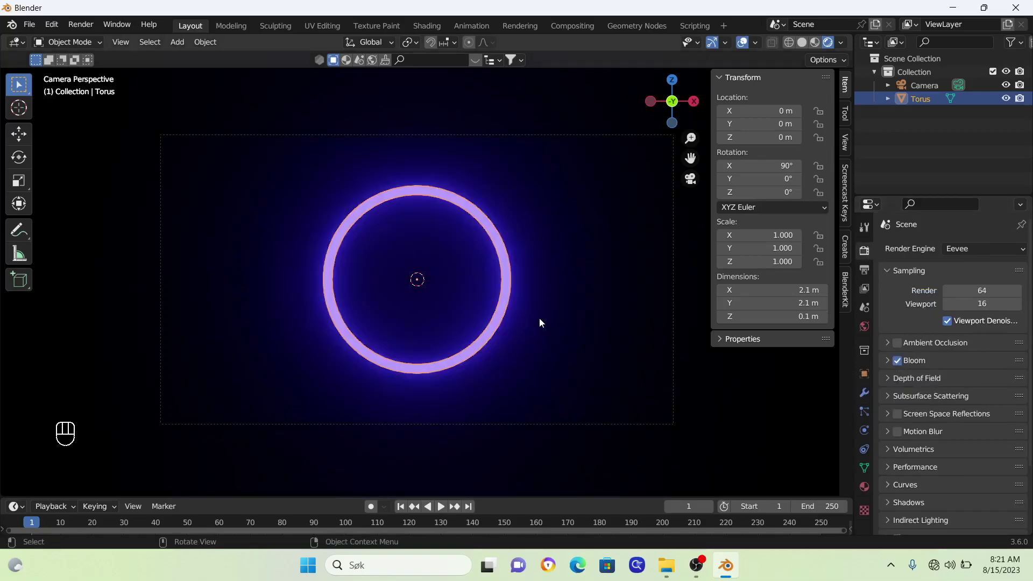
pyautogui.middleClick(574, 300)
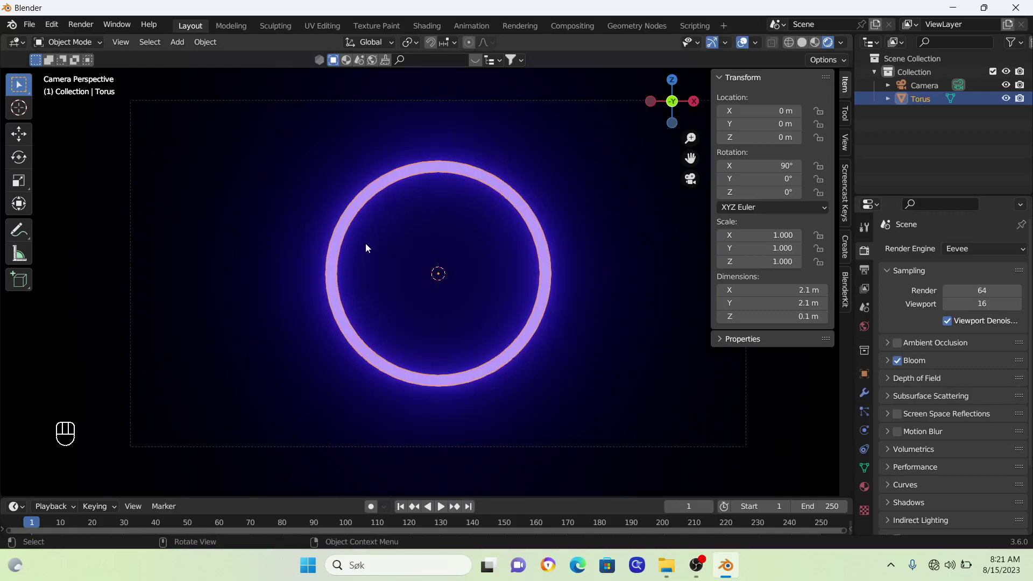
# Reframe through the camera and add a cube moved off to the left.
pyautogui.moveTo(443, 261); pyautogui.dragTo(568, 281)
pyautogui.press('KP_0')
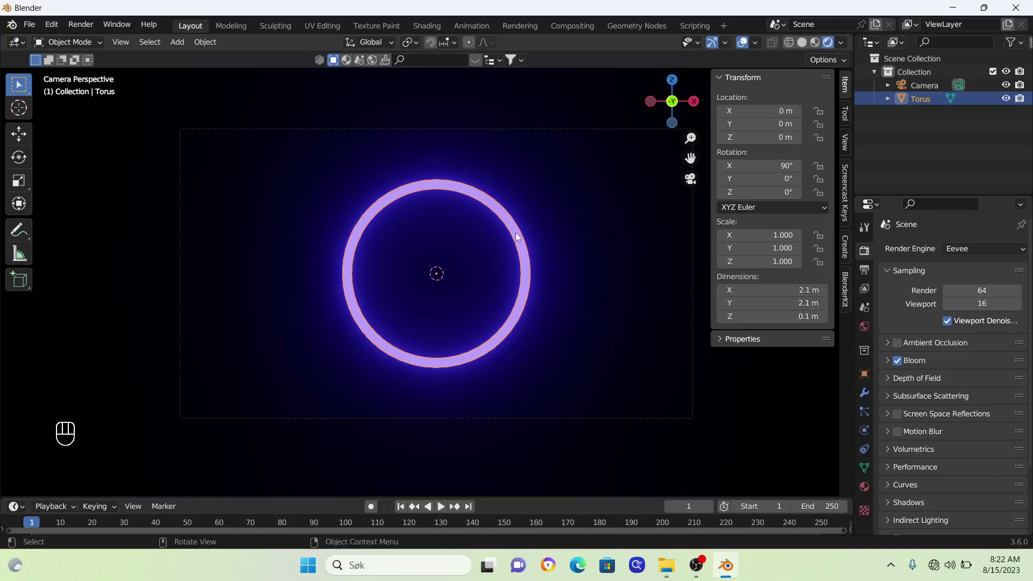
pyautogui.press('shift+a')
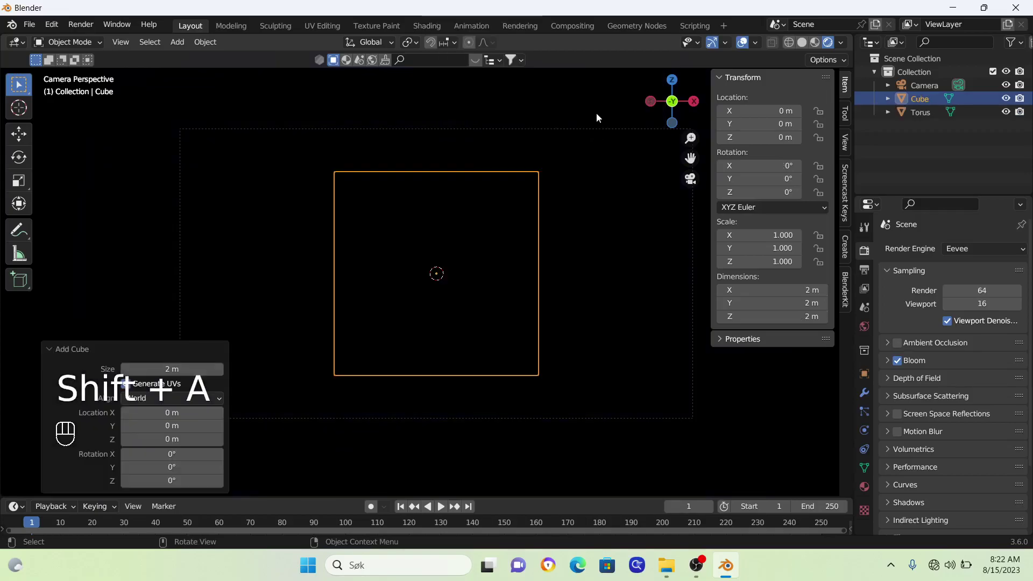
pyautogui.press('g')
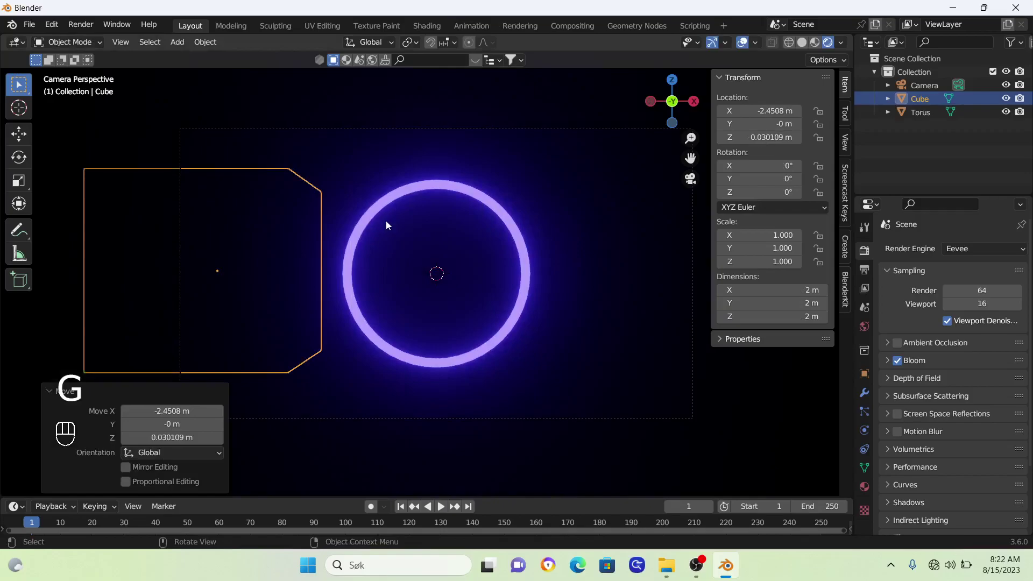
# Delete the cube so only the camera and torus ring remain.
pyautogui.press('s')
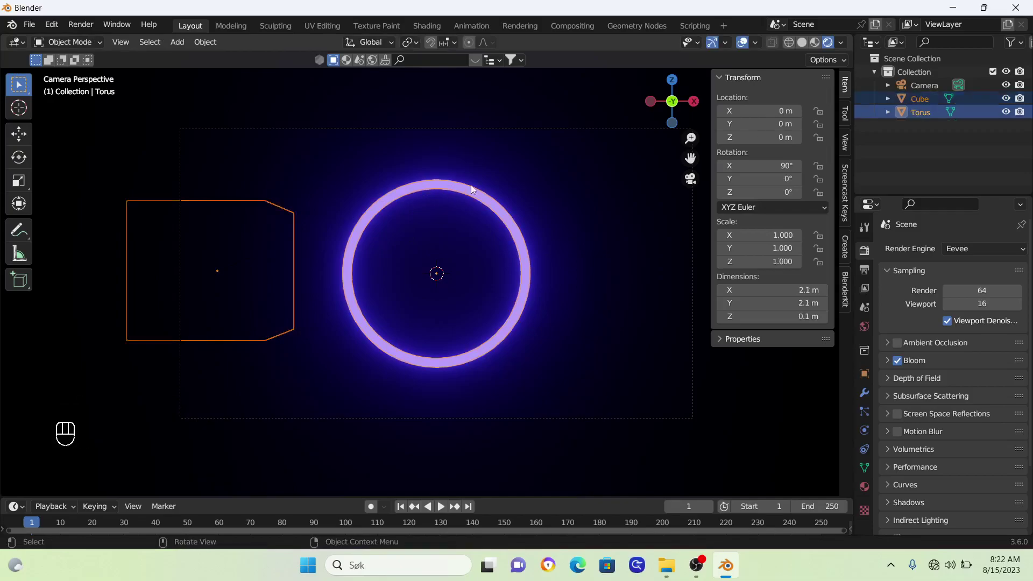
pyautogui.press('ctrl+l')
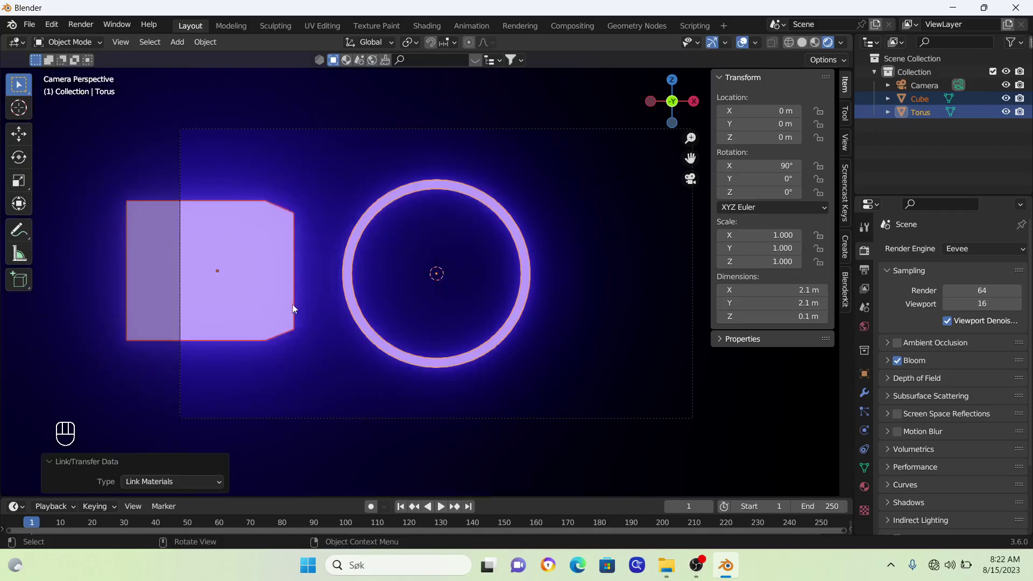
pyautogui.click(282, 269)
pyautogui.press('x')
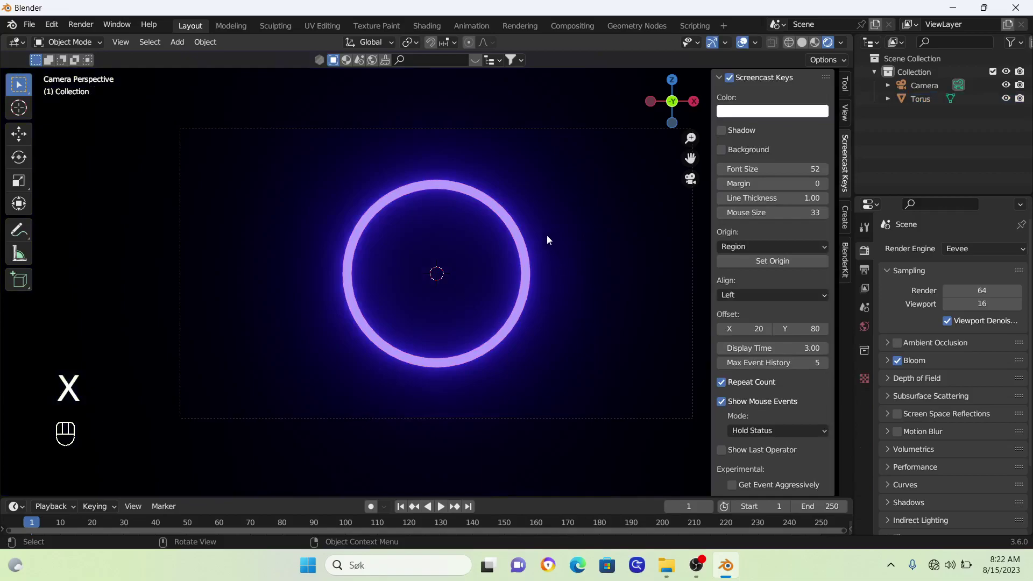
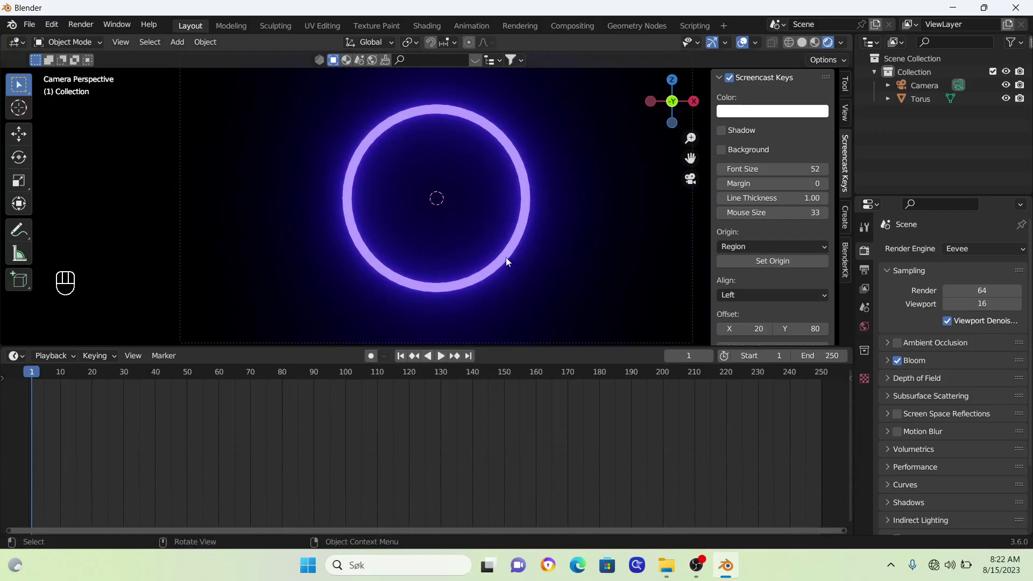
# Show the Shader Editor, unlink Material.001 from the torus and create fresh Material.002.
pyautogui.click(509, 262)
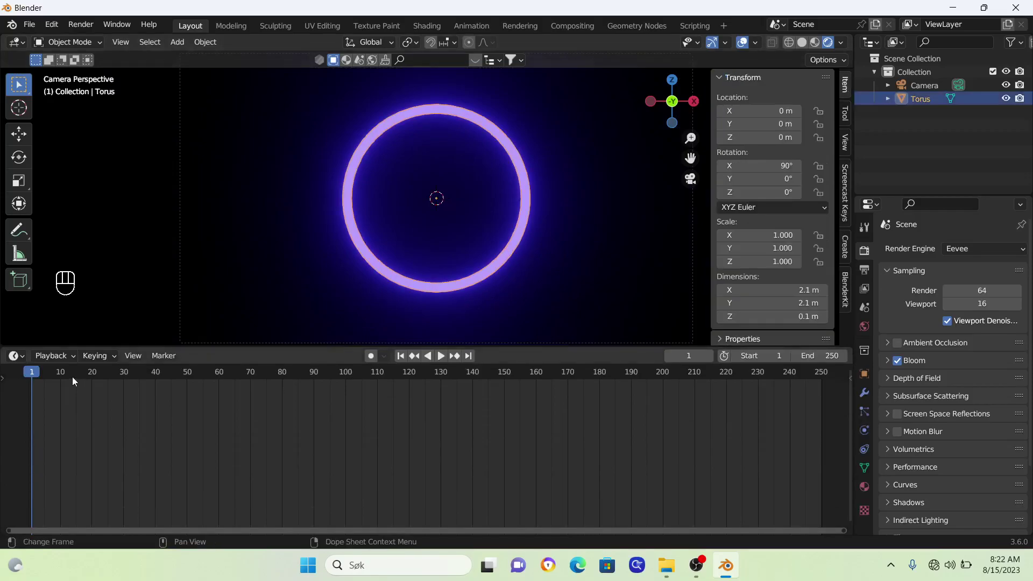
pyautogui.moveTo(18, 362); pyautogui.dragTo(80, 483)
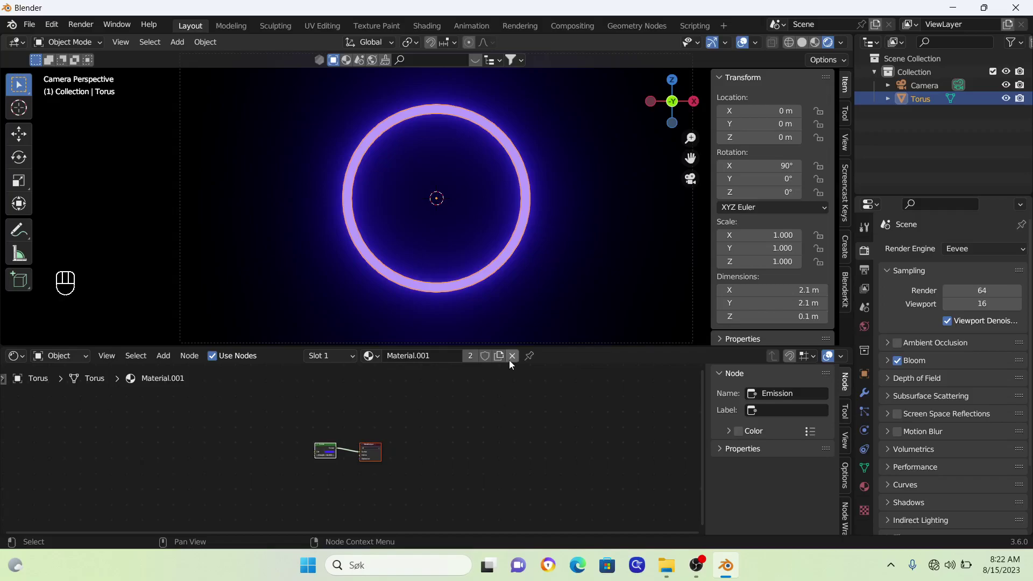
pyautogui.click(518, 362)
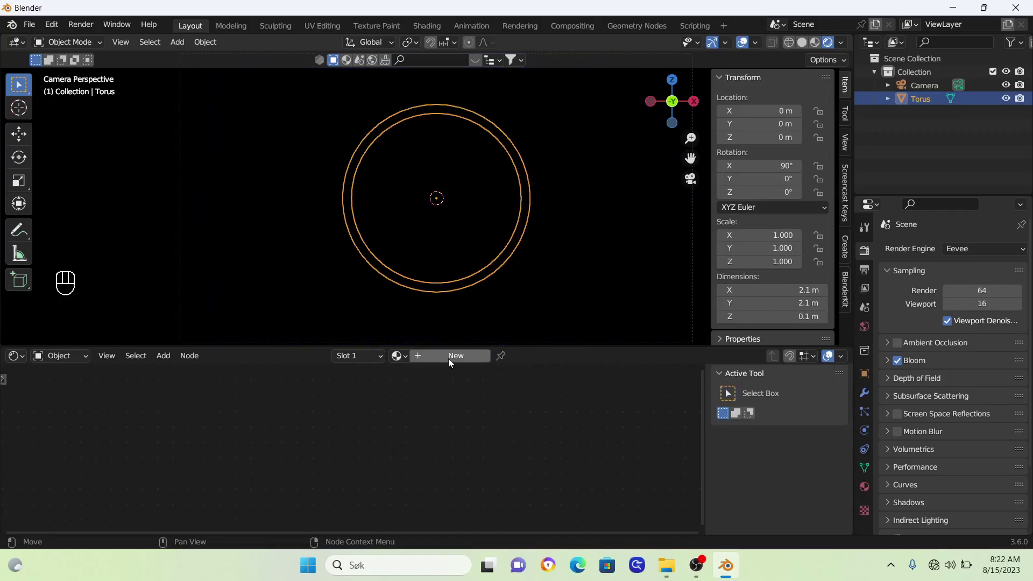
pyautogui.click(448, 362)
pyautogui.click(339, 480)
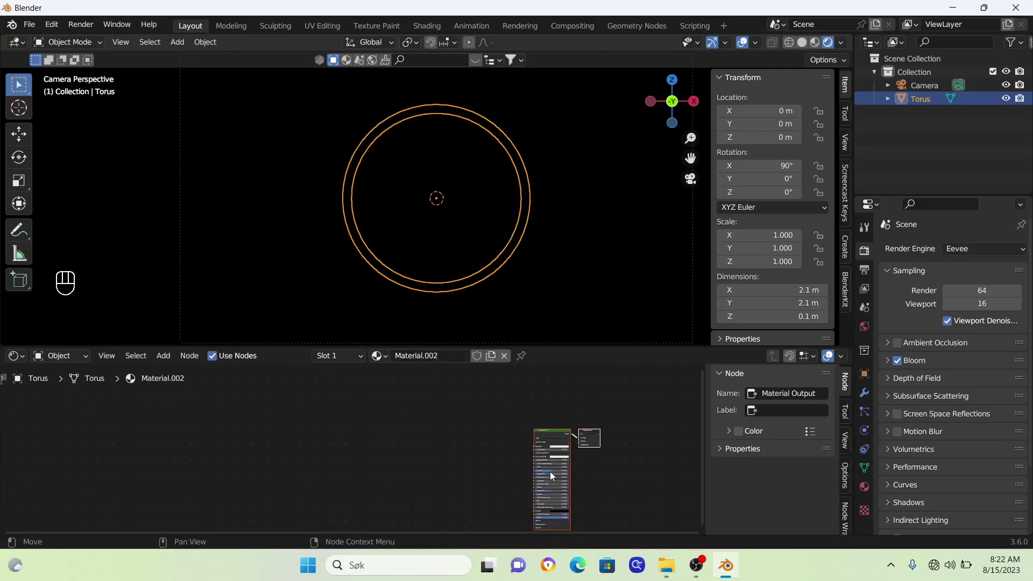
pyautogui.moveTo(559, 471); pyautogui.dragTo(337, 484)
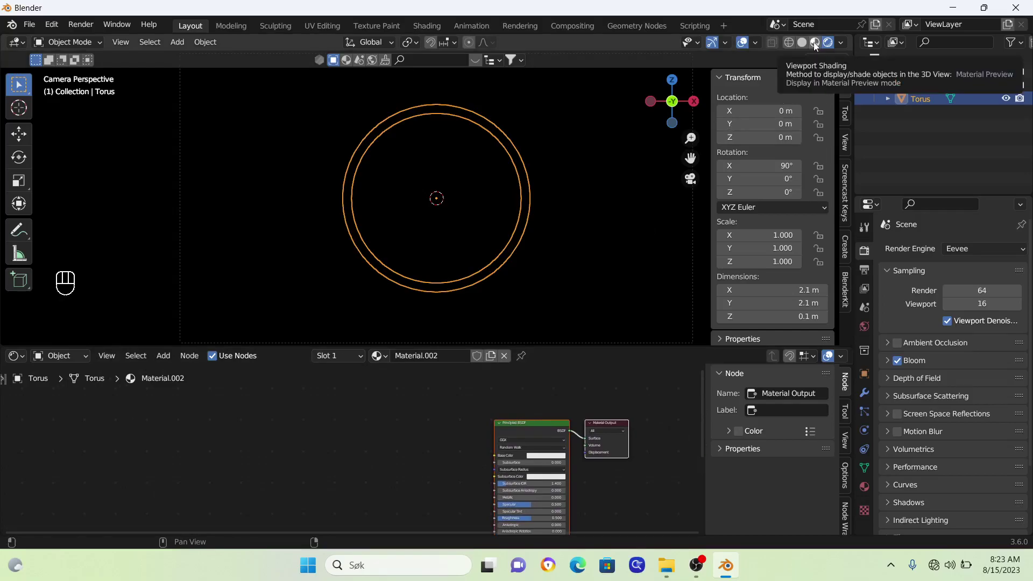
# Switch to Material Preview and add a Color Ramp node to the torus material.
pyautogui.rightClick(817, 47)
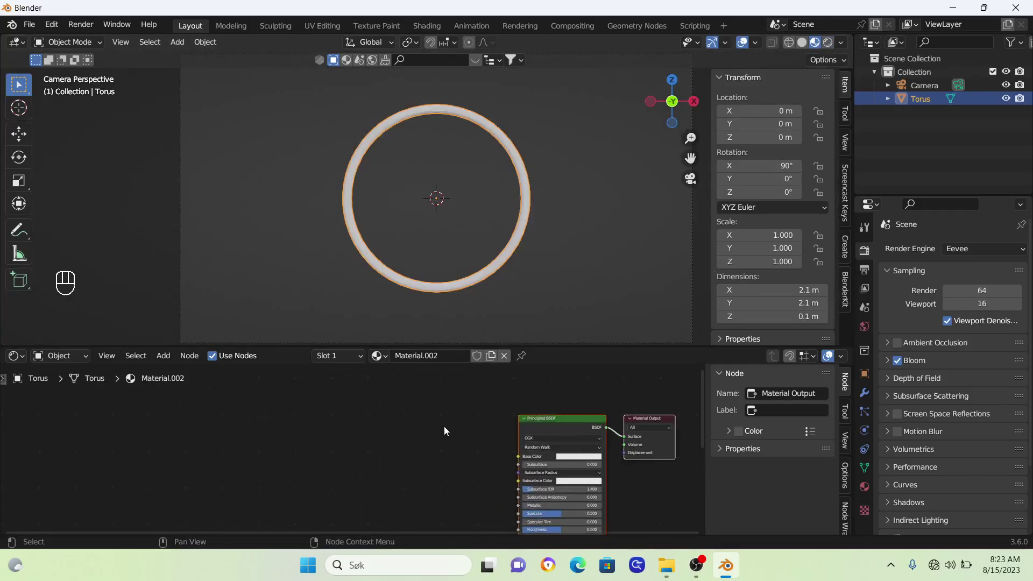
pyautogui.press('shift+a')
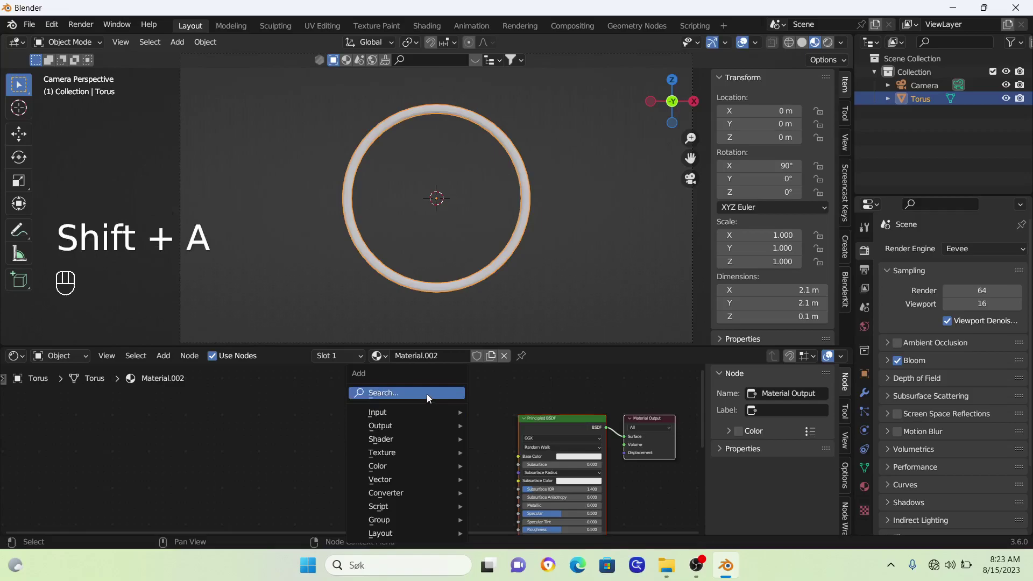
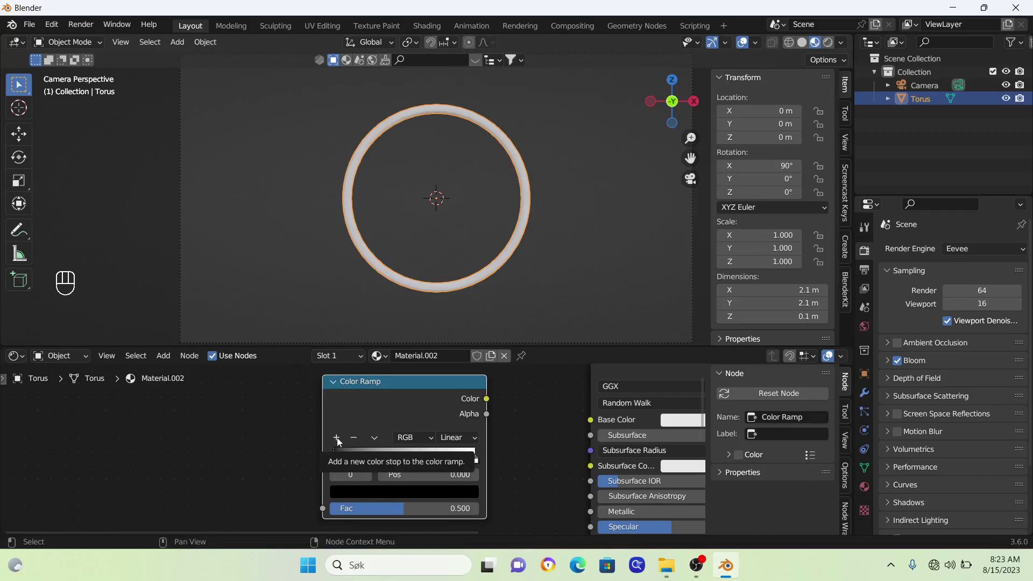
pyautogui.click(341, 441)
pyautogui.click(336, 464)
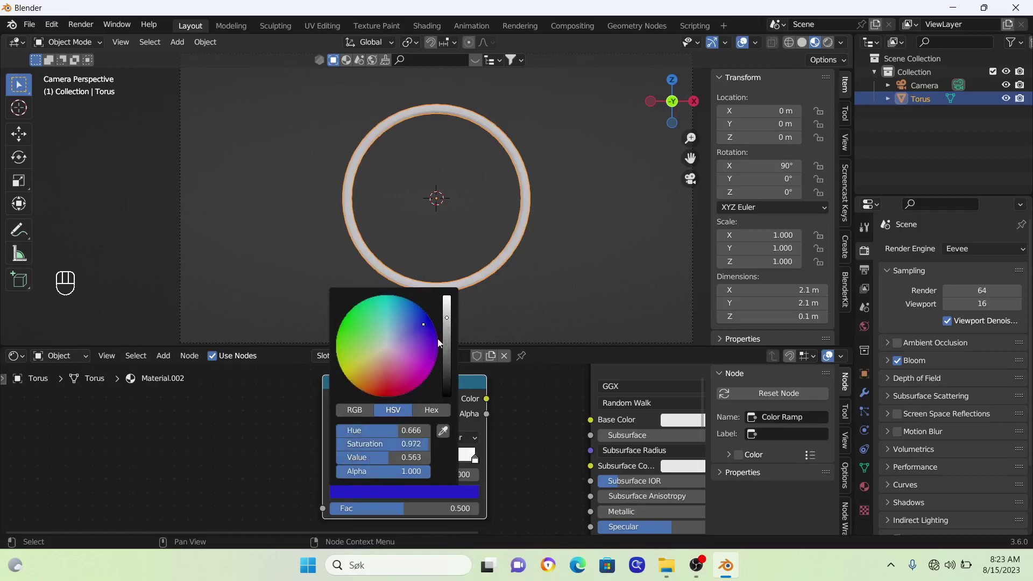
# Set the Color Ramp stops to purple at the start and yellow at the end.
pyautogui.click(409, 463)
pyautogui.click(415, 503)
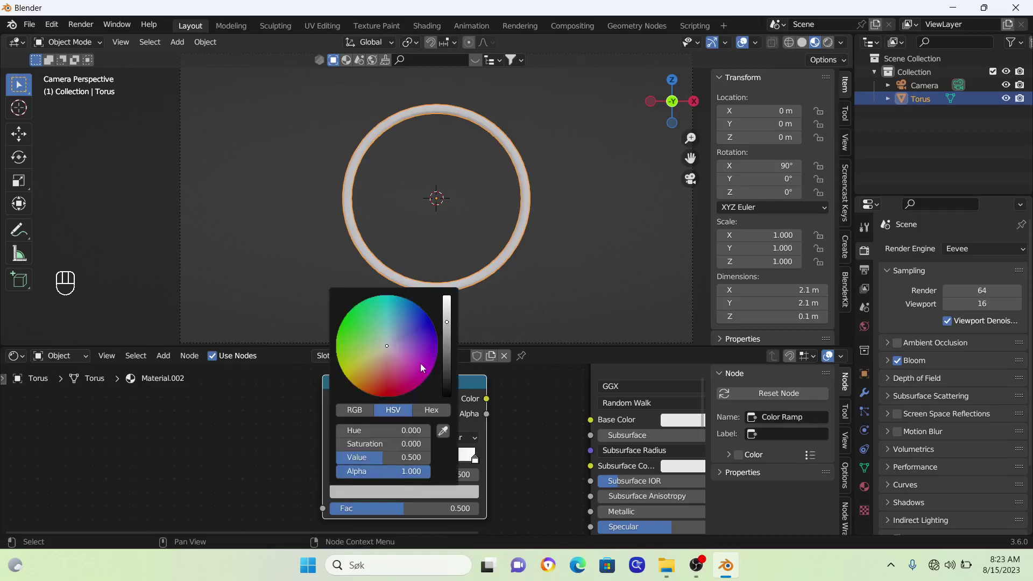
pyautogui.click(480, 461)
pyautogui.click(452, 496)
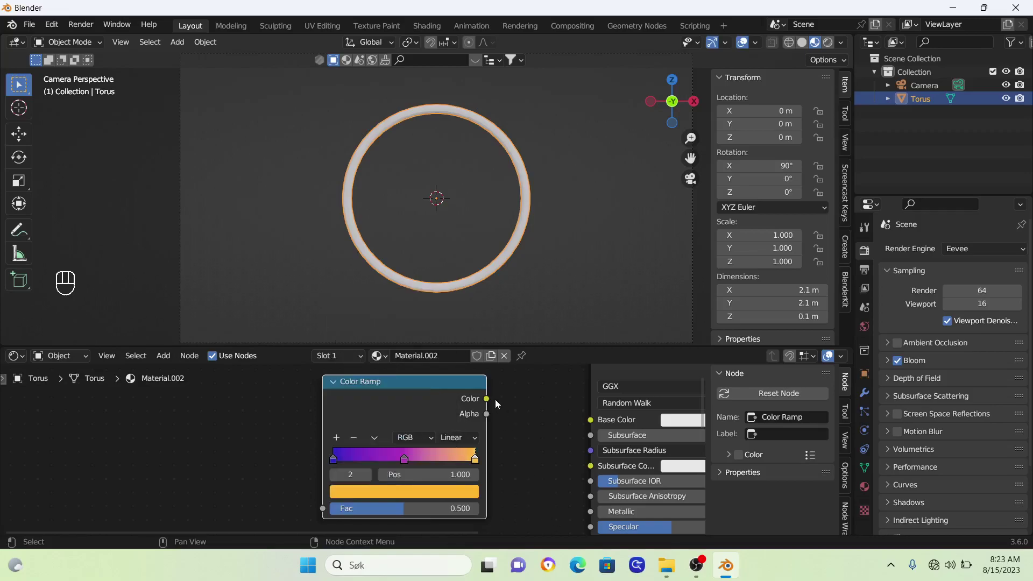
# Link the Color Ramp colour to both Base Color and Emission of the Principled BSDF.
pyautogui.moveTo(492, 403); pyautogui.dragTo(586, 423)
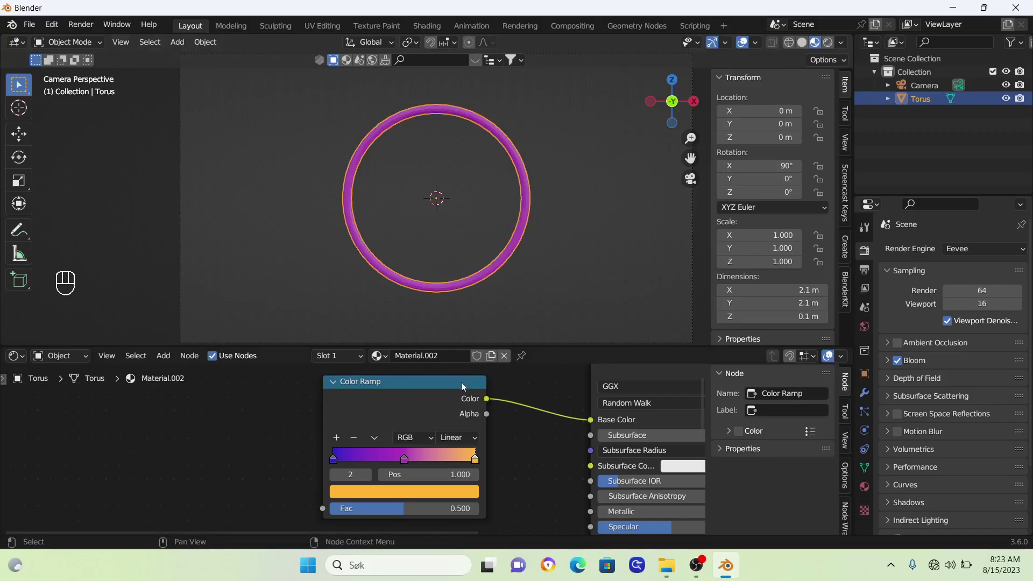
pyautogui.click(460, 386)
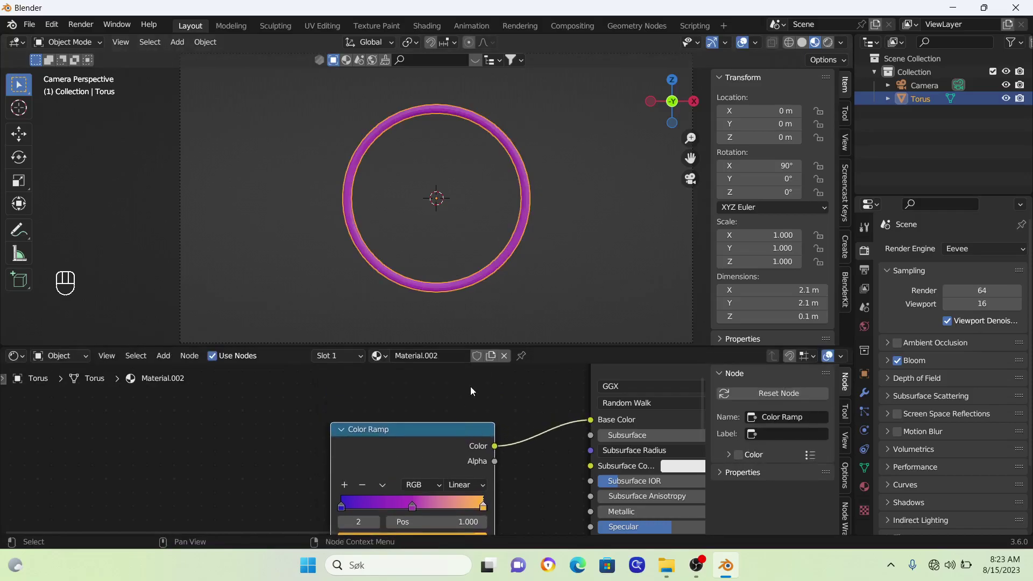
pyautogui.click(458, 437)
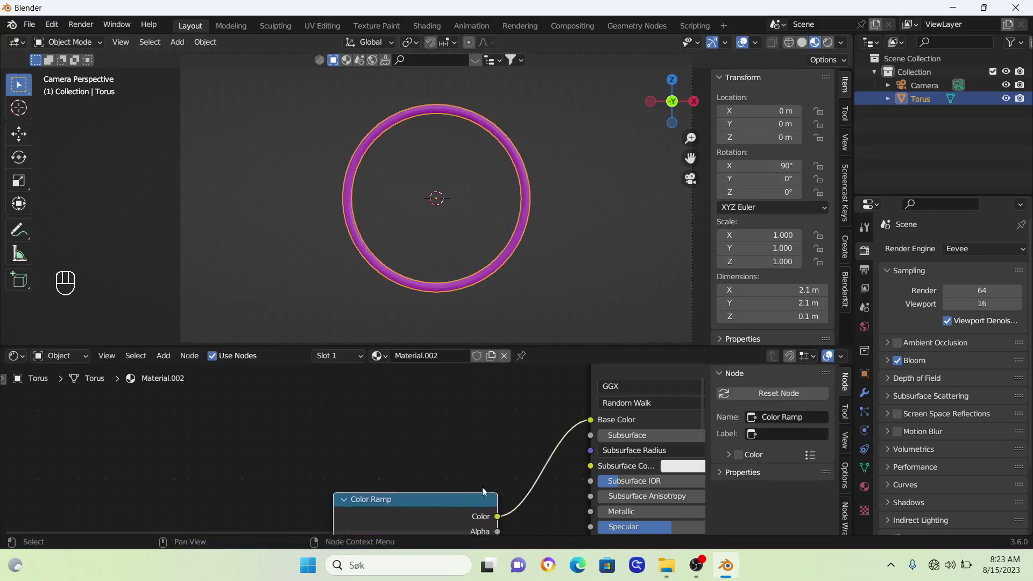
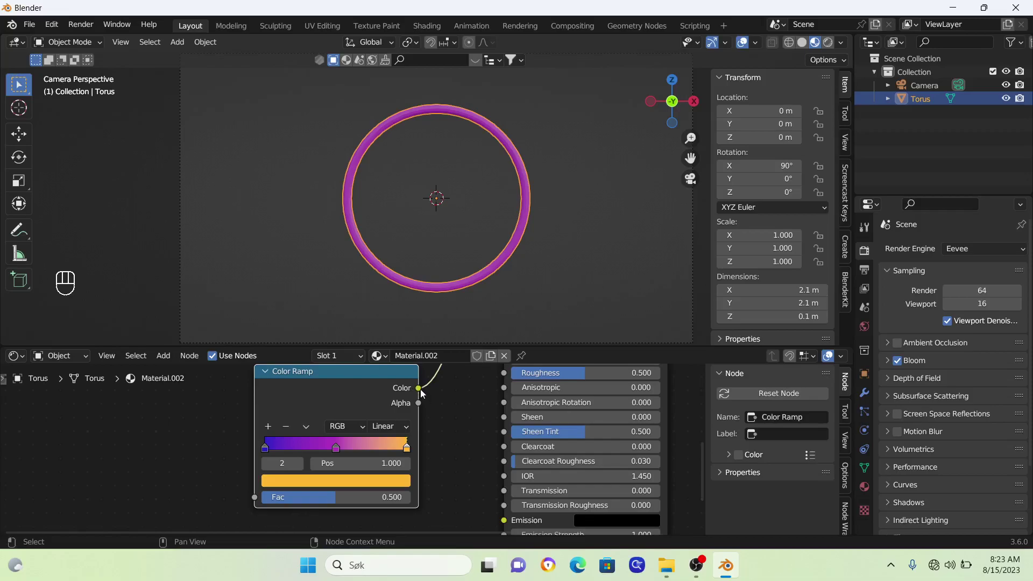
pyautogui.click(423, 392)
pyautogui.moveTo(428, 397); pyautogui.dragTo(509, 485)
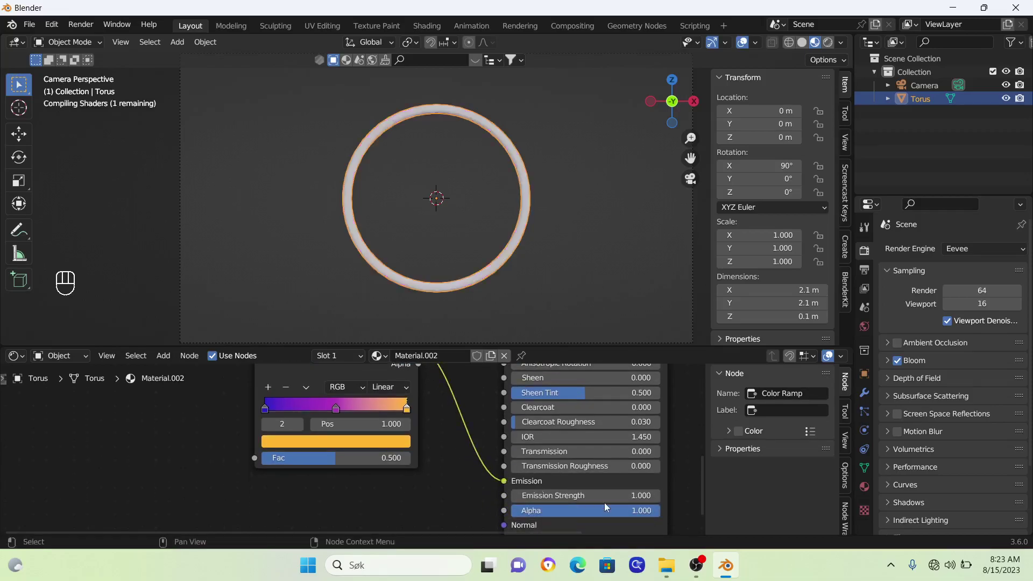
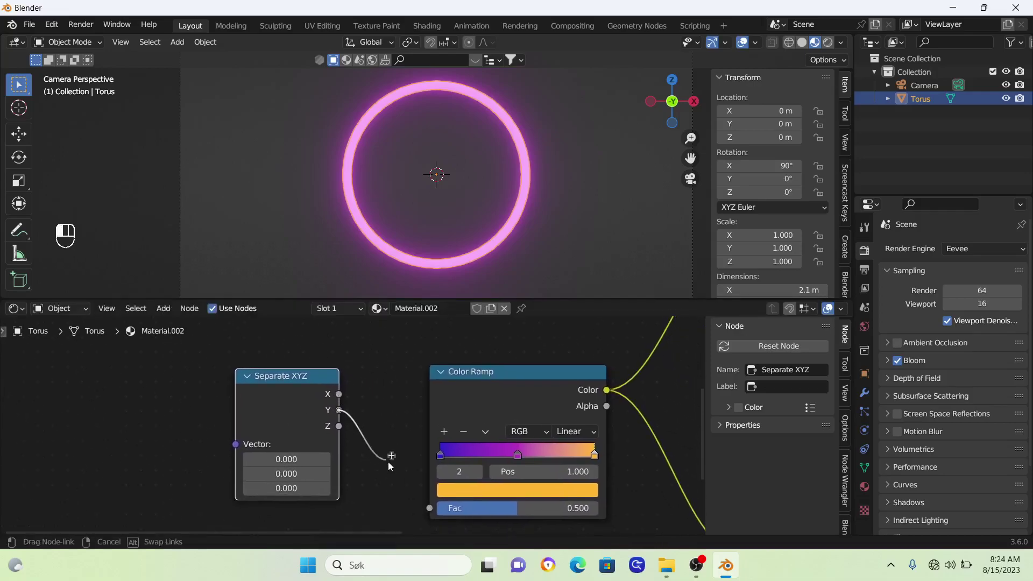
# Drive the Color Ramp factor from Separate XYZ's Y output and enlarge the 3D view.
pyautogui.moveTo(427, 516); pyautogui.dragTo(435, 485)
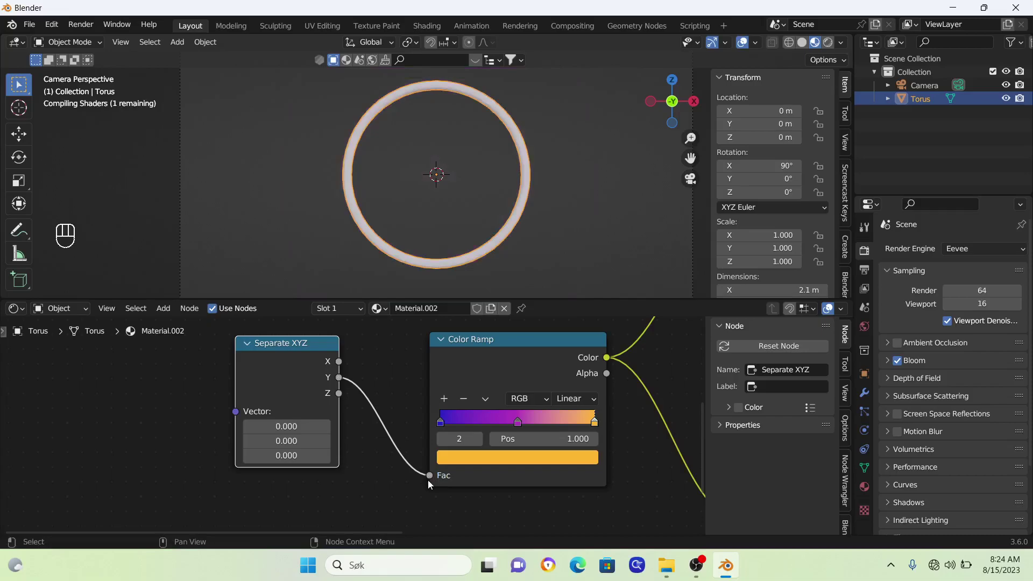
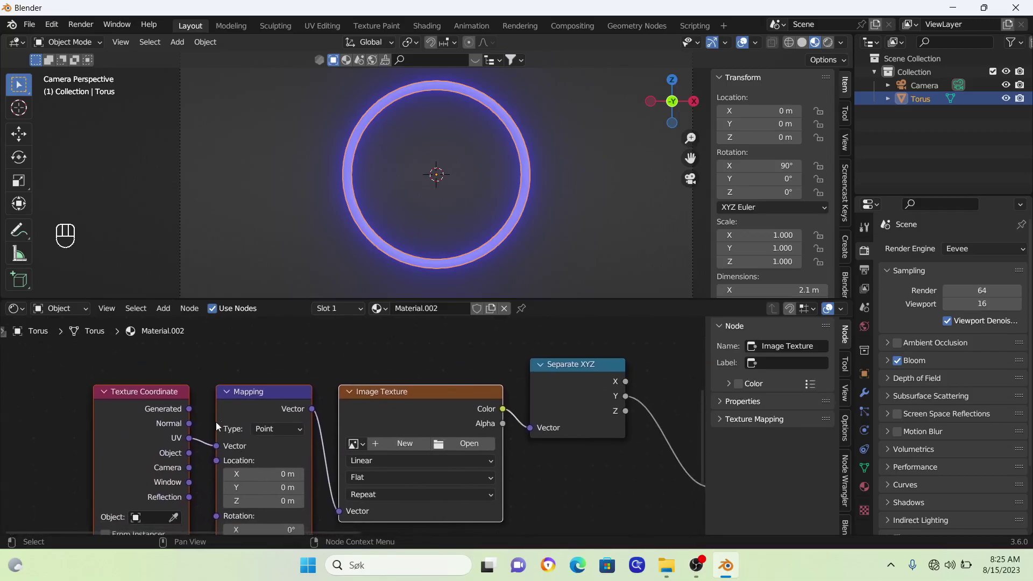
pyautogui.moveTo(195, 411); pyautogui.dragTo(425, 397)
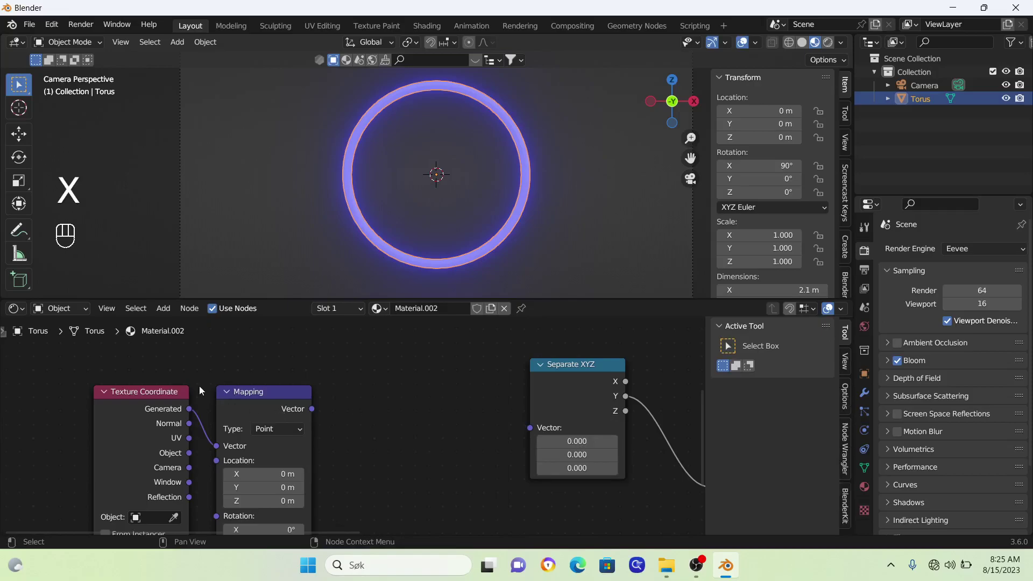
pyautogui.moveTo(170, 382); pyautogui.dragTo(251, 420)
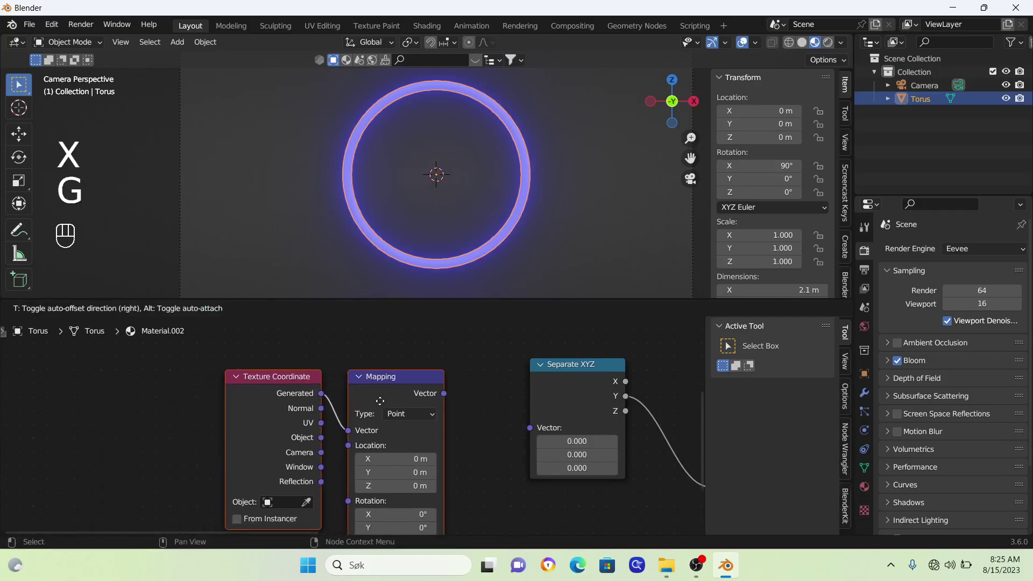
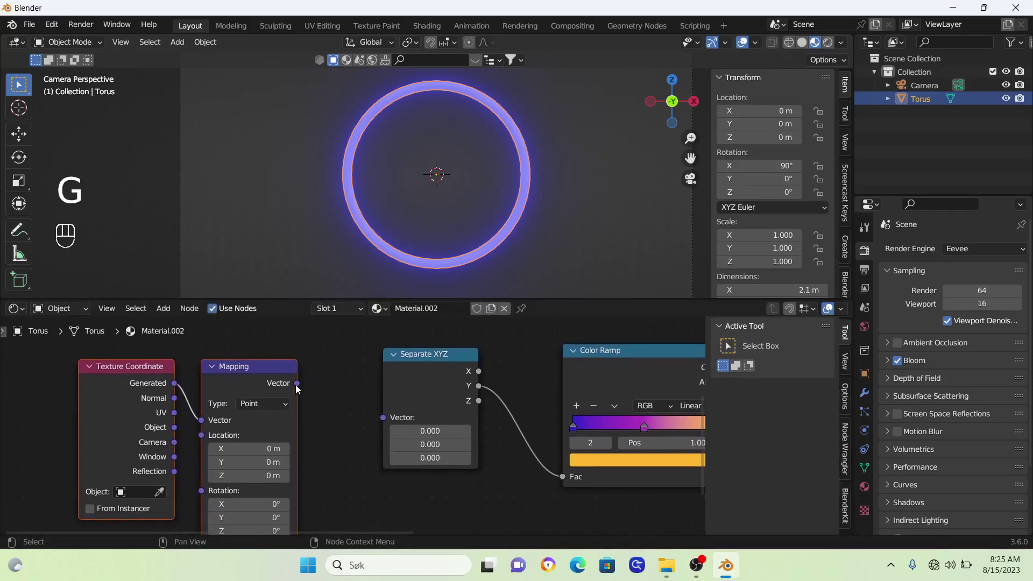
pyautogui.click(302, 387)
pyautogui.moveTo(360, 413); pyautogui.dragTo(384, 422)
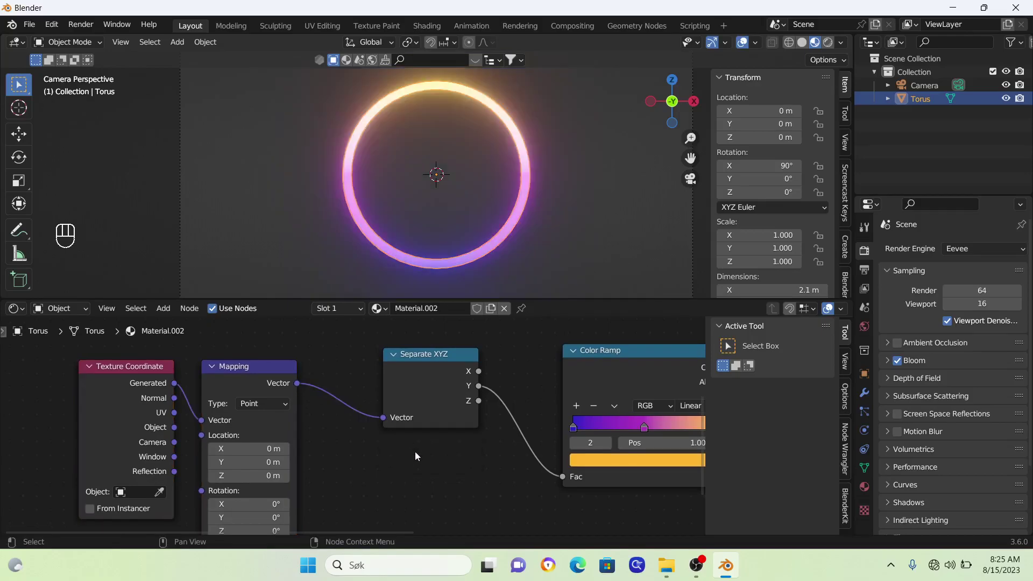
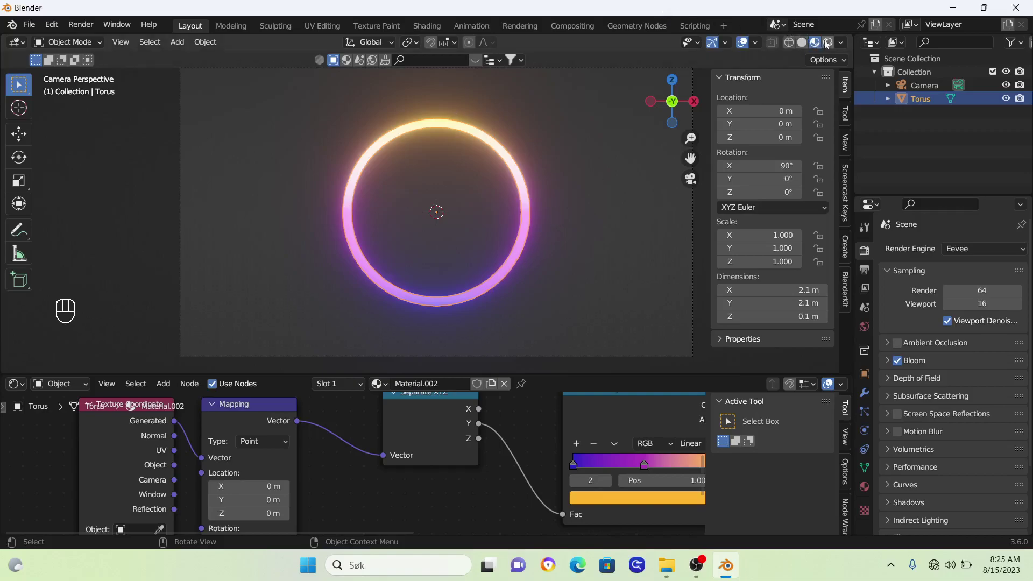
# Make the viewport background black and drive the ring's Y rotation with a #frame expression.
pyautogui.click(830, 48)
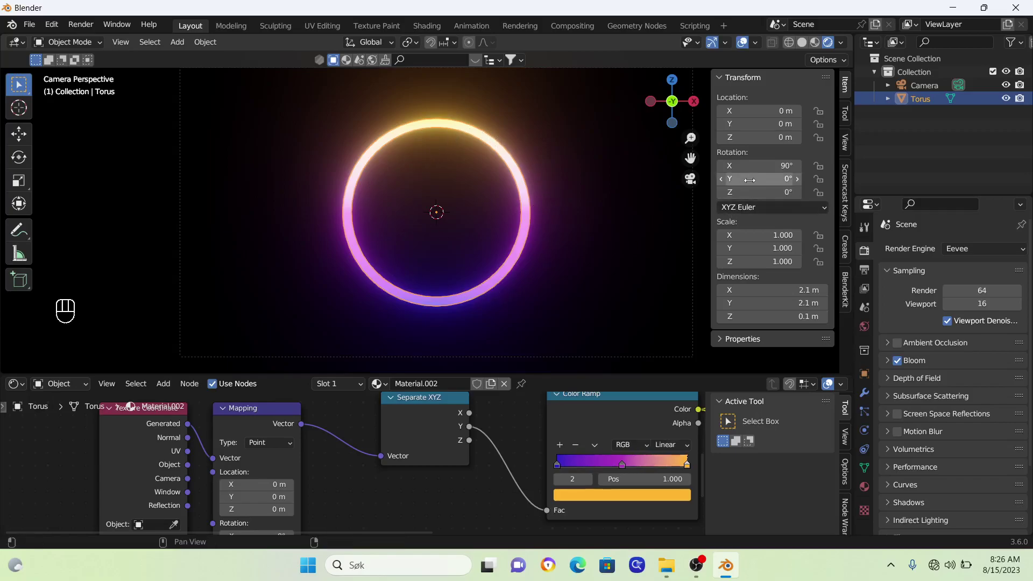
pyautogui.press('n')
pyautogui.press('n')
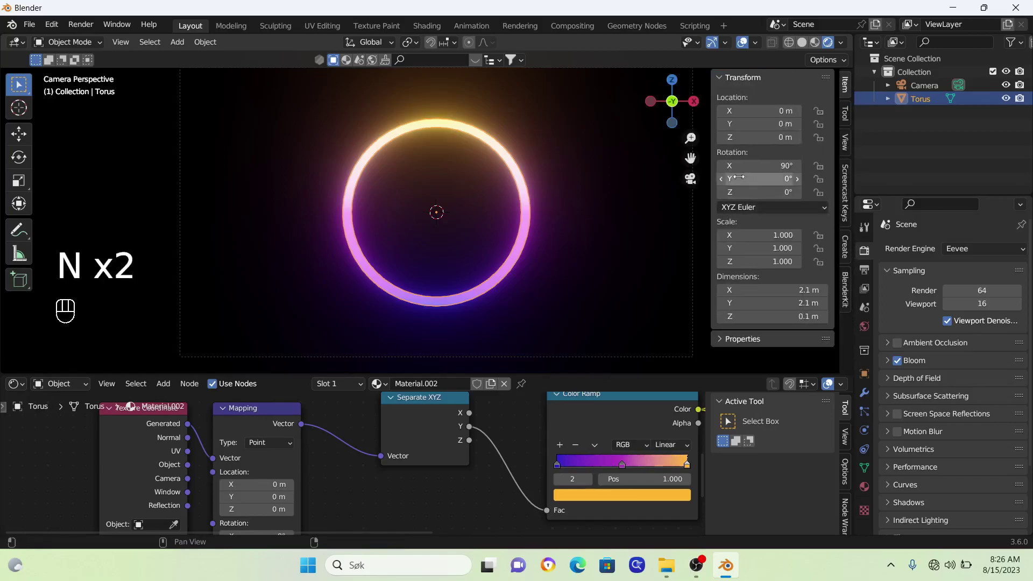
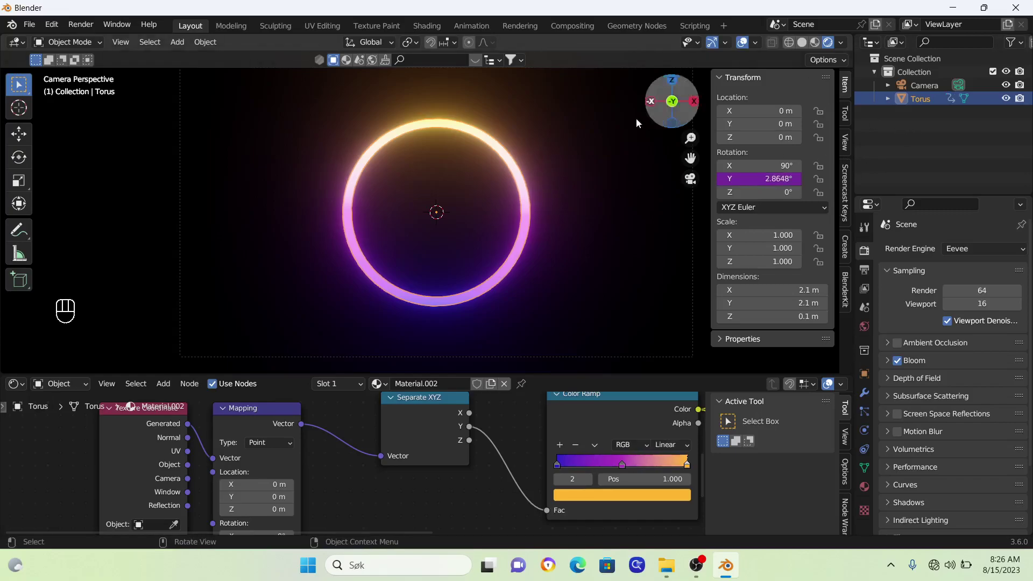
# Preview the spin with overlays hidden, then undo the existing Y Rotation driver.
pyautogui.press('space')
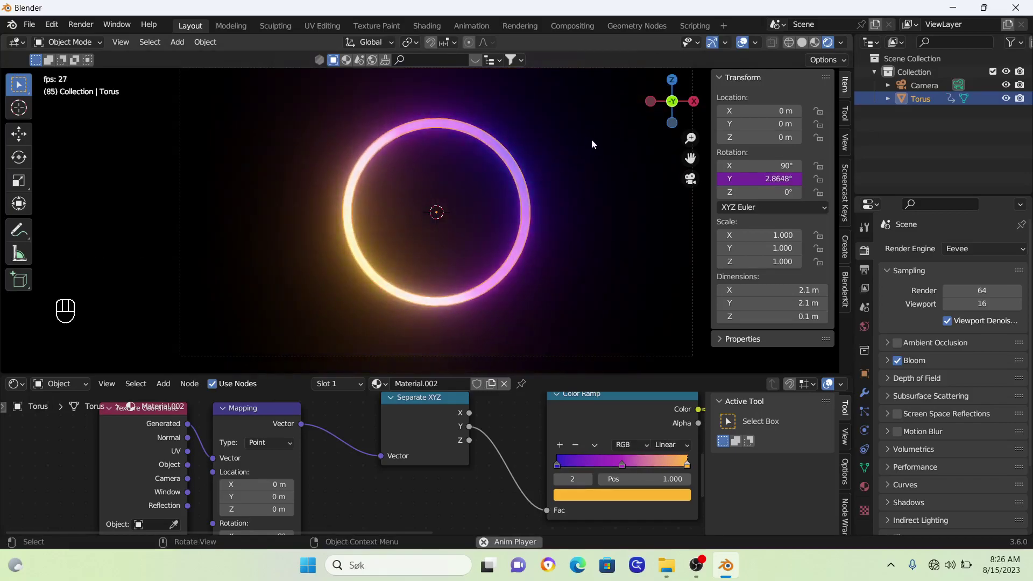
pyautogui.click(747, 46)
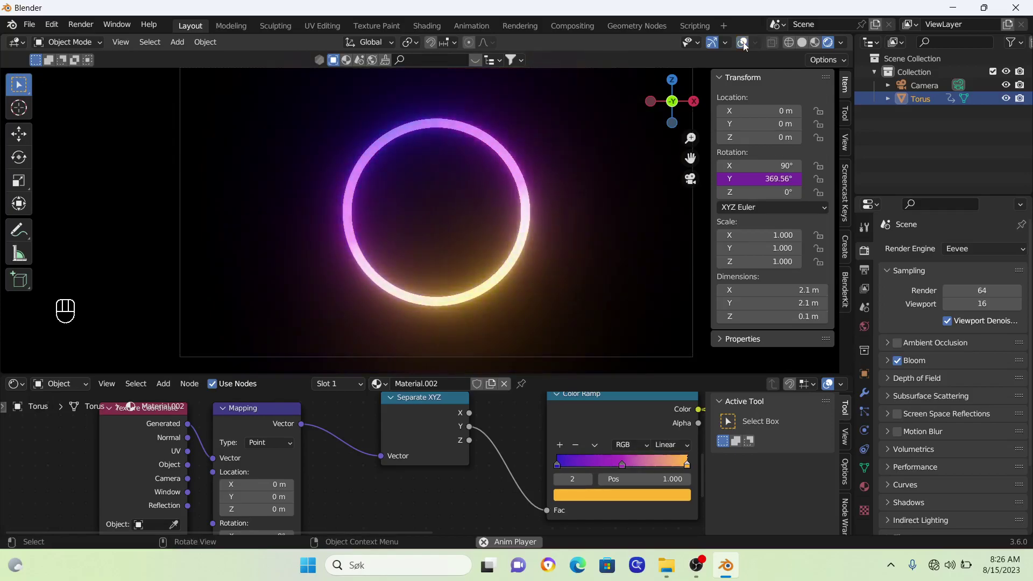
pyautogui.press('space')
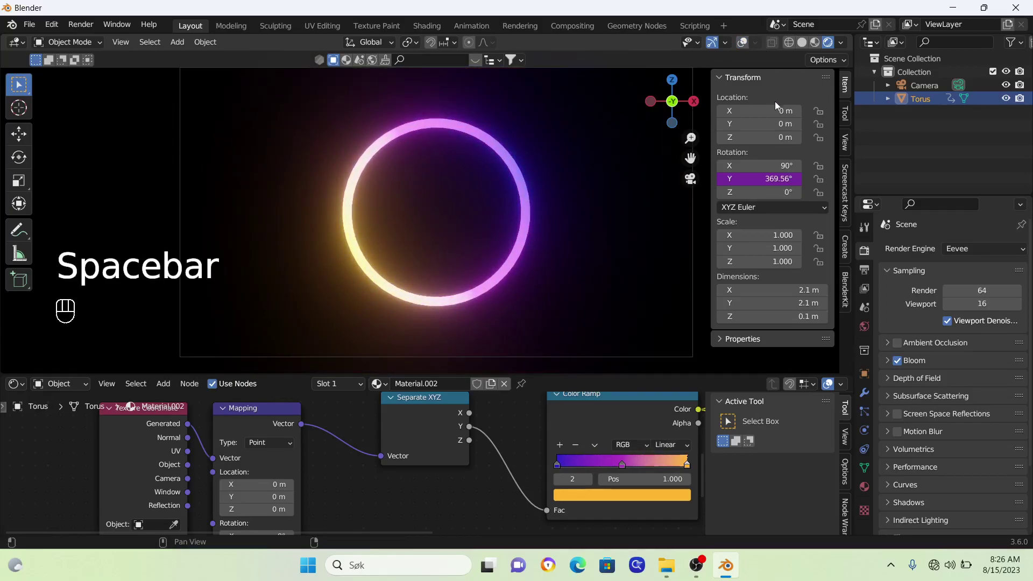
pyautogui.press('ctrl+z')
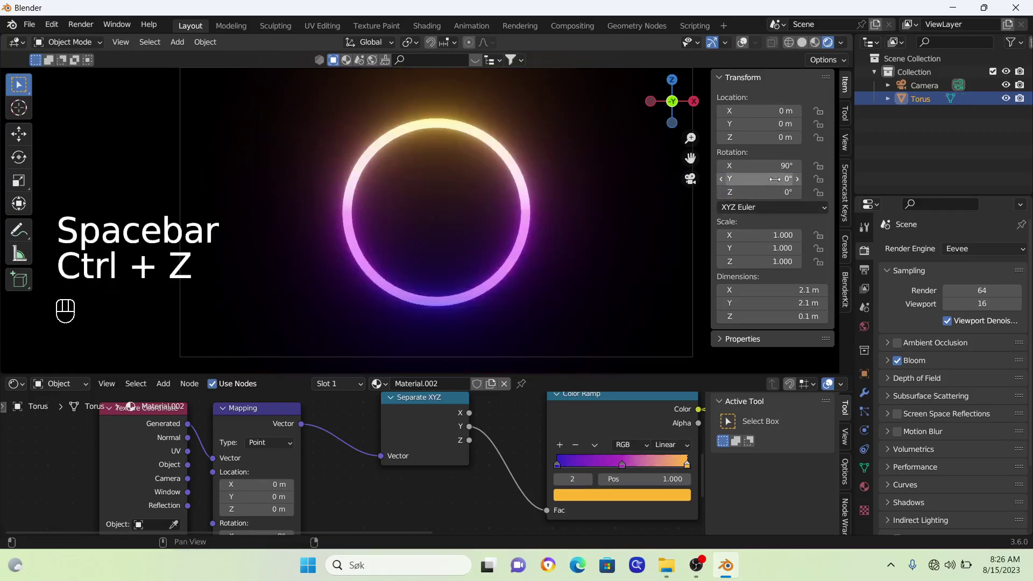
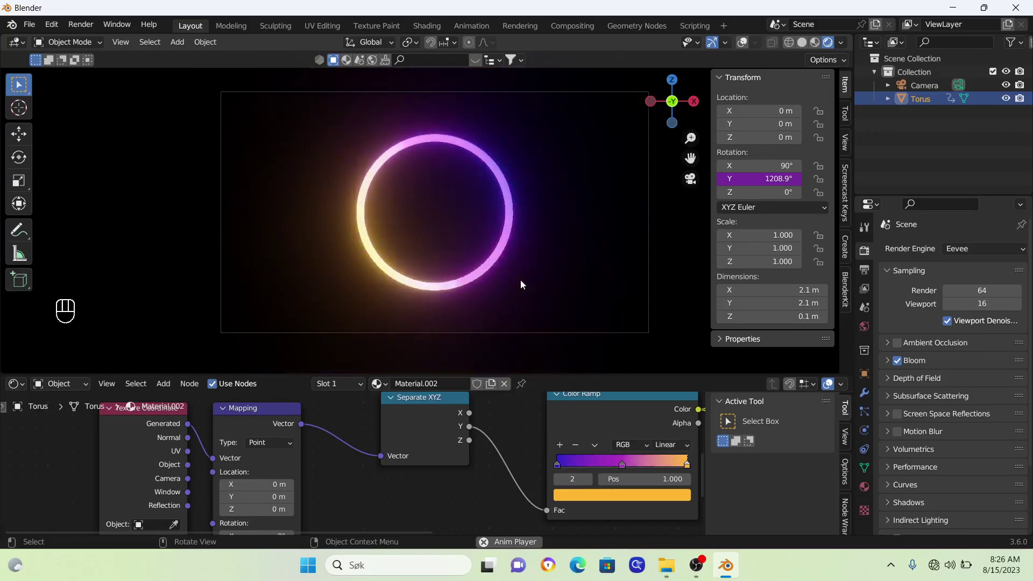
# Play the faster frame-driven Y rotation, stop, and return to frame 1.
pyautogui.press('space')
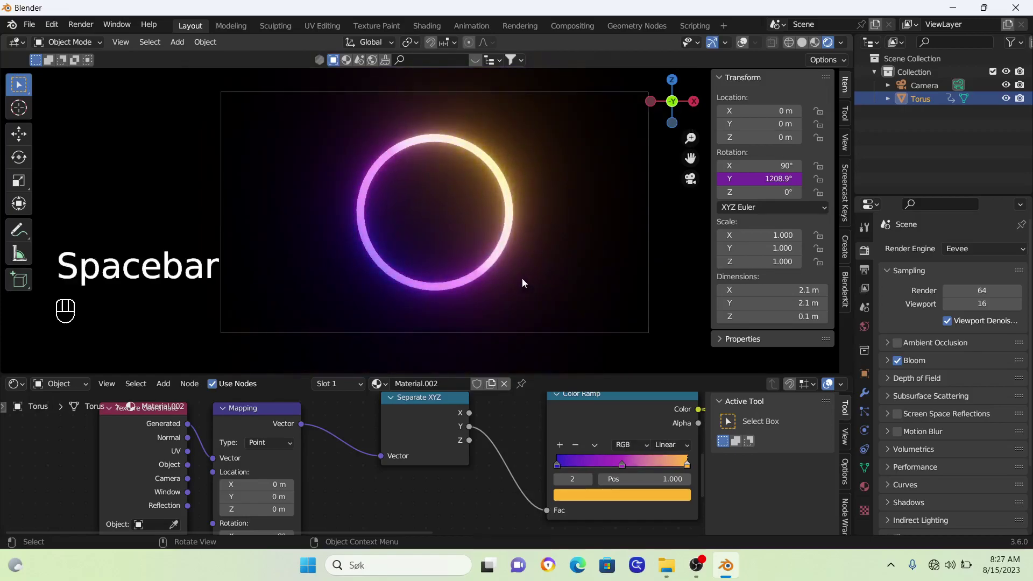
pyautogui.press('shift+Left')
pyautogui.press('space')
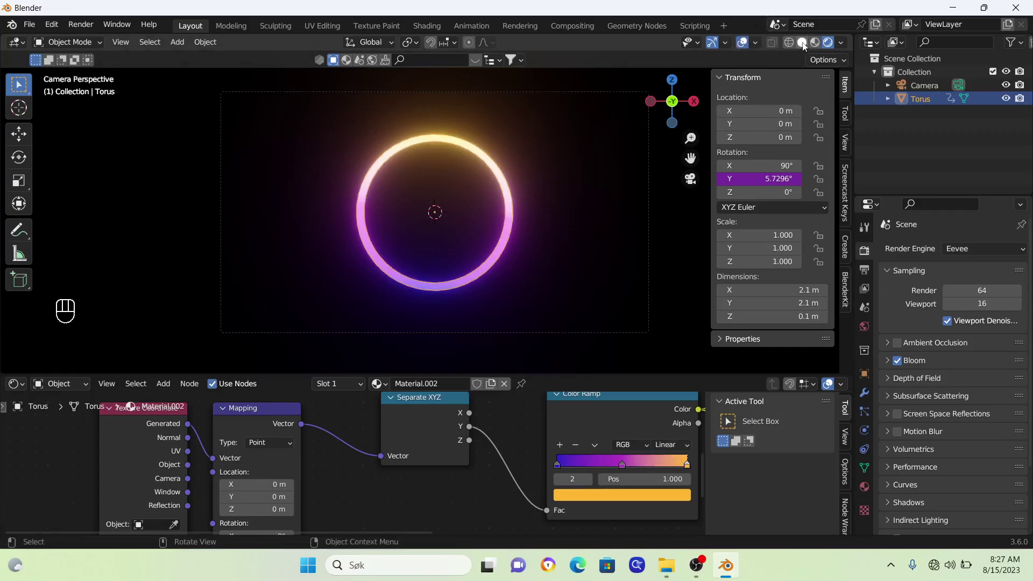
# In Solid shading, add a mesh plane and scale it up about 4.7 times.
pyautogui.click(806, 46)
pyautogui.moveTo(402, 246); pyautogui.dragTo(449, 287)
pyautogui.press('shift+a')
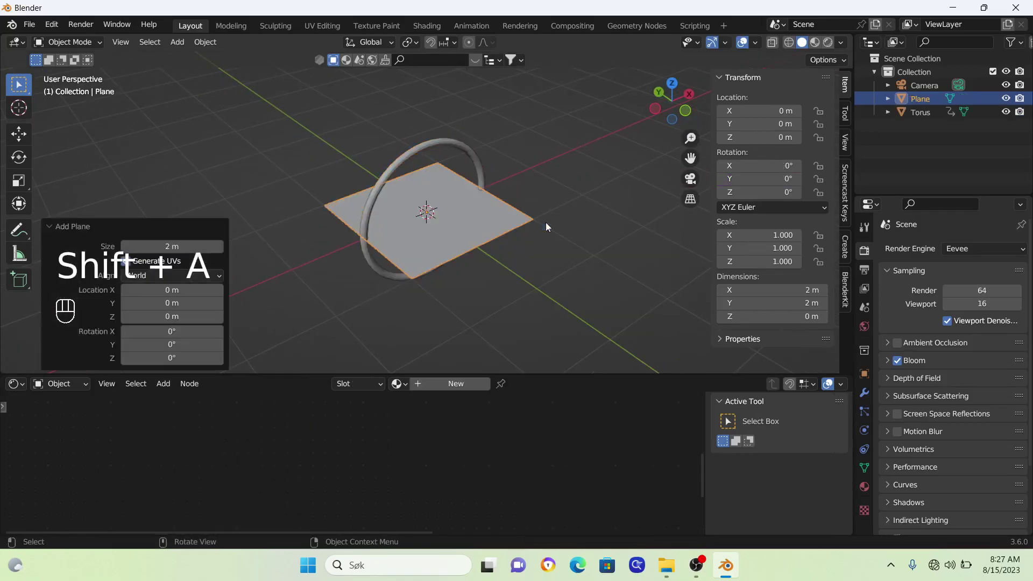
pyautogui.press('s')
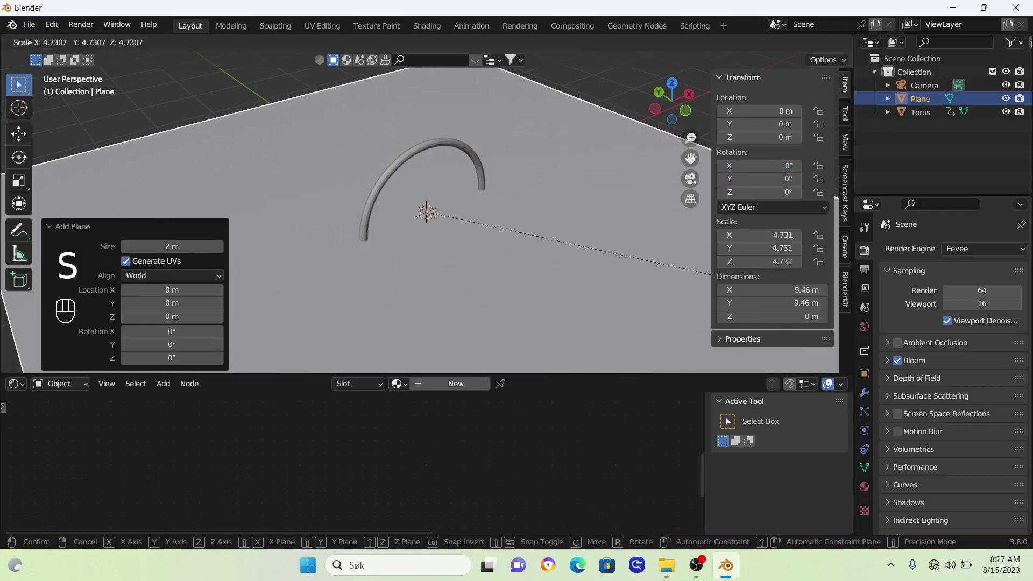
pyautogui.moveTo(536, 237); pyautogui.dragTo(543, 222)
# Lower the plane about a metre below the ring, enlarge it to 28.8 m, and check camera view.
pyautogui.press('g')
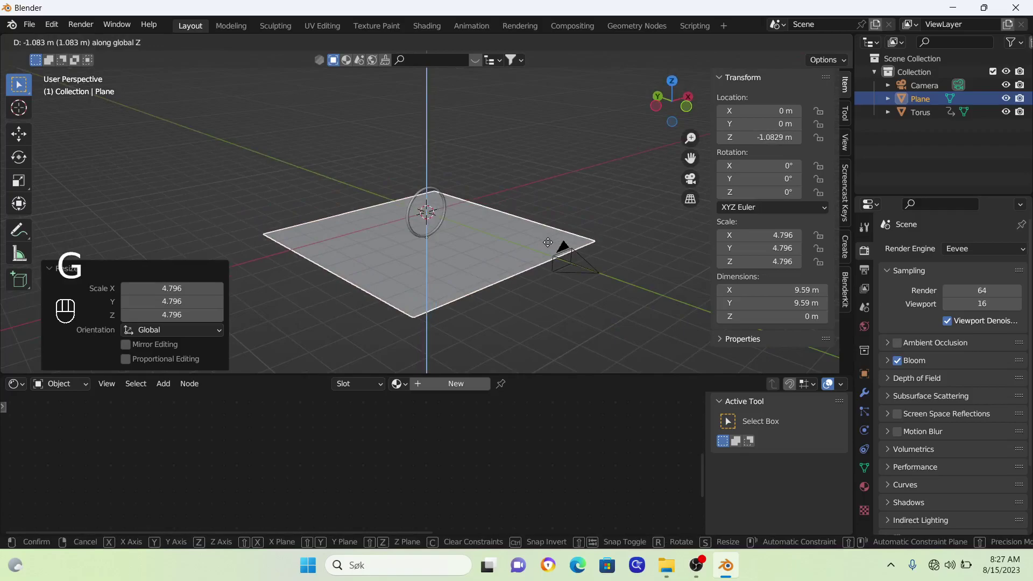
pyautogui.press('KP_0')
pyautogui.press('s')
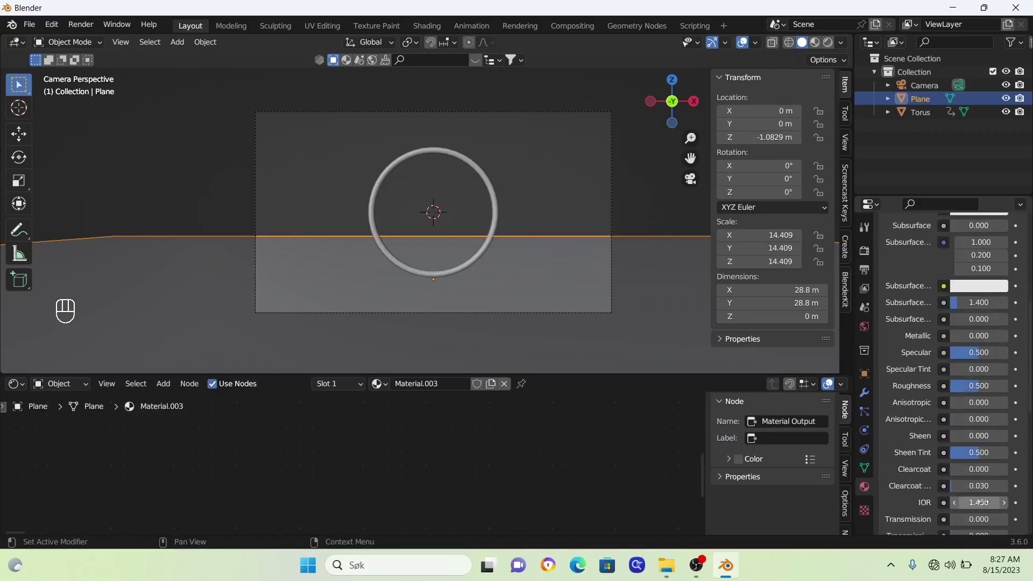
# Make Material.003 fully metallic with 0 roughness and view in Rendered shading.
pyautogui.moveTo(971, 343); pyautogui.dragTo(1013, 340)
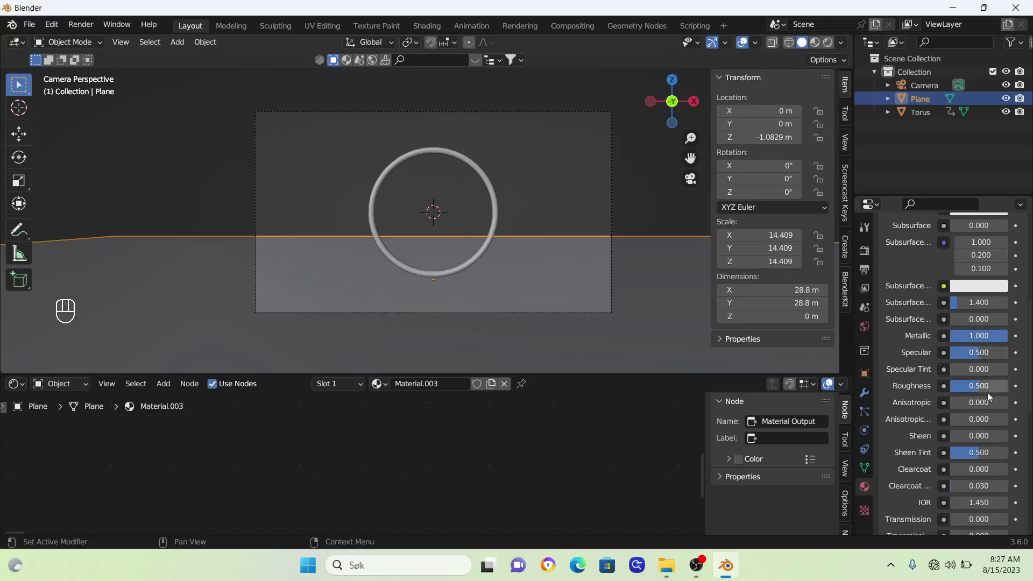
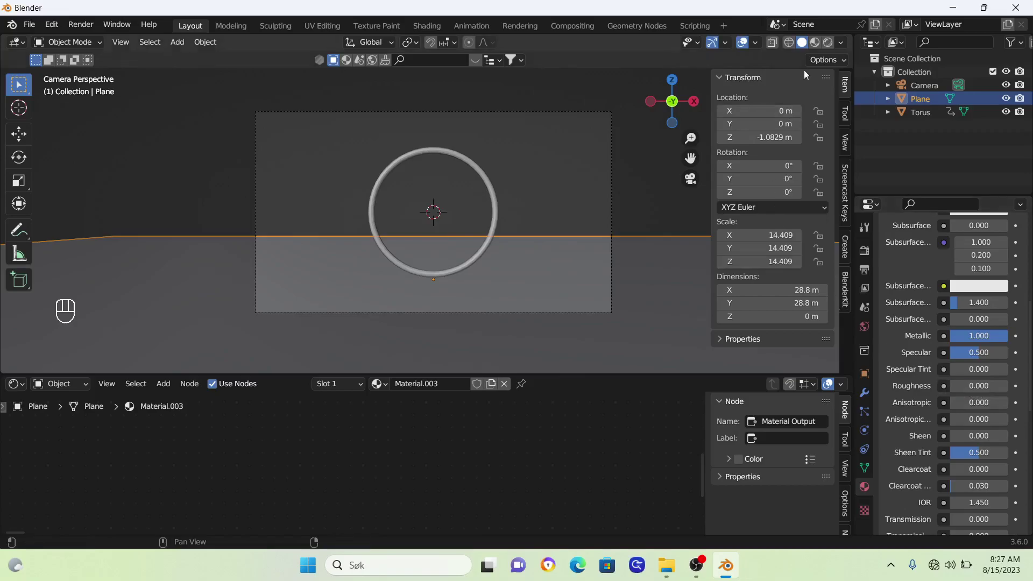
pyautogui.click(831, 46)
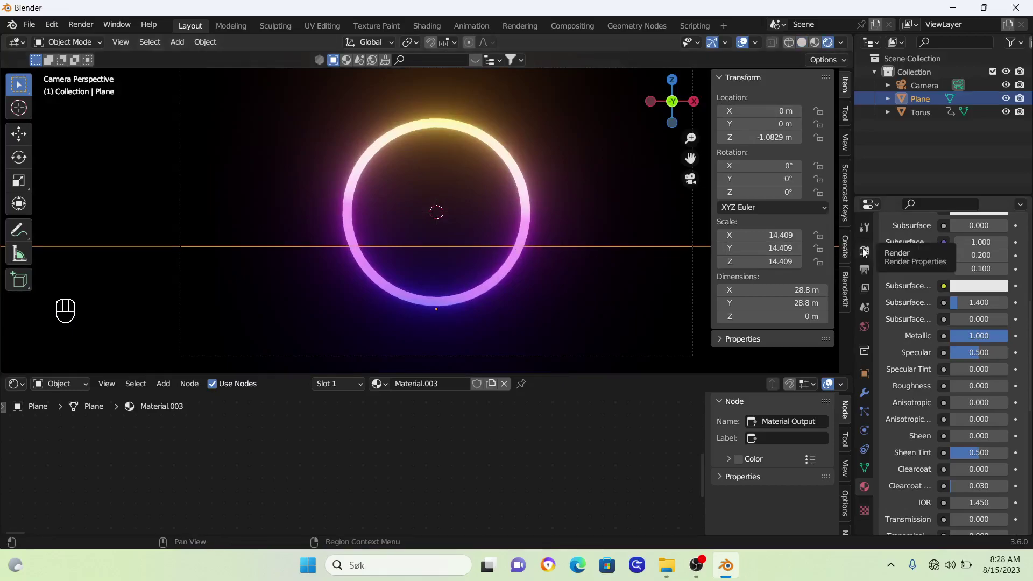
# Enable Screen Space Reflections in render settings and frame ring and reflection higher.
pyautogui.click(870, 255)
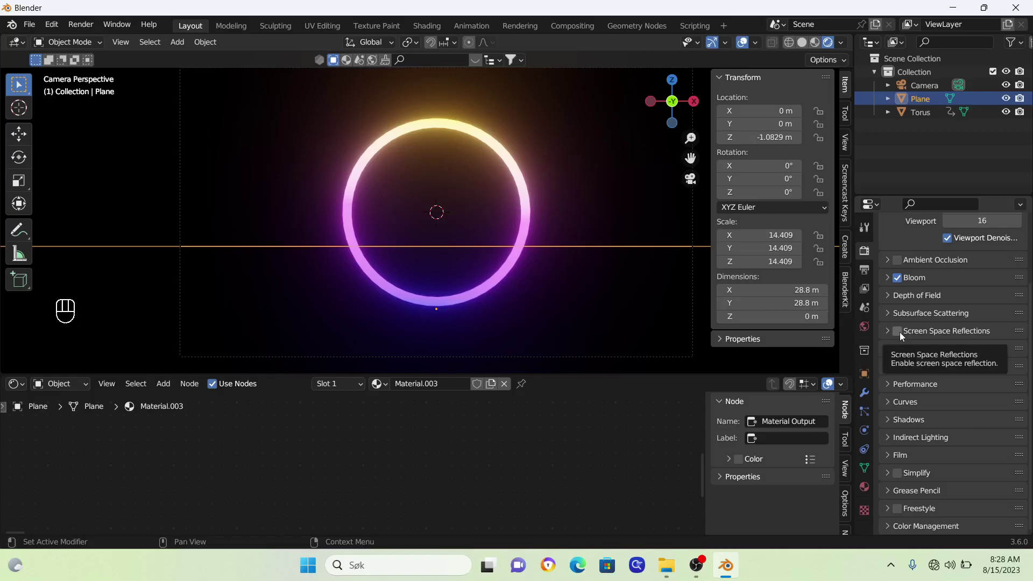
pyautogui.click(903, 337)
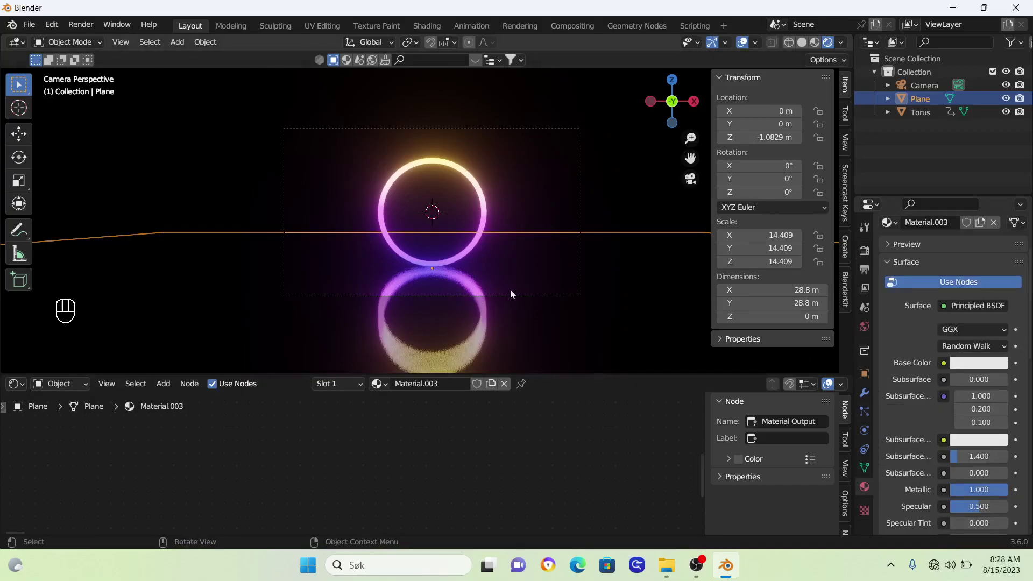
pyautogui.moveTo(514, 259); pyautogui.dragTo(516, 241)
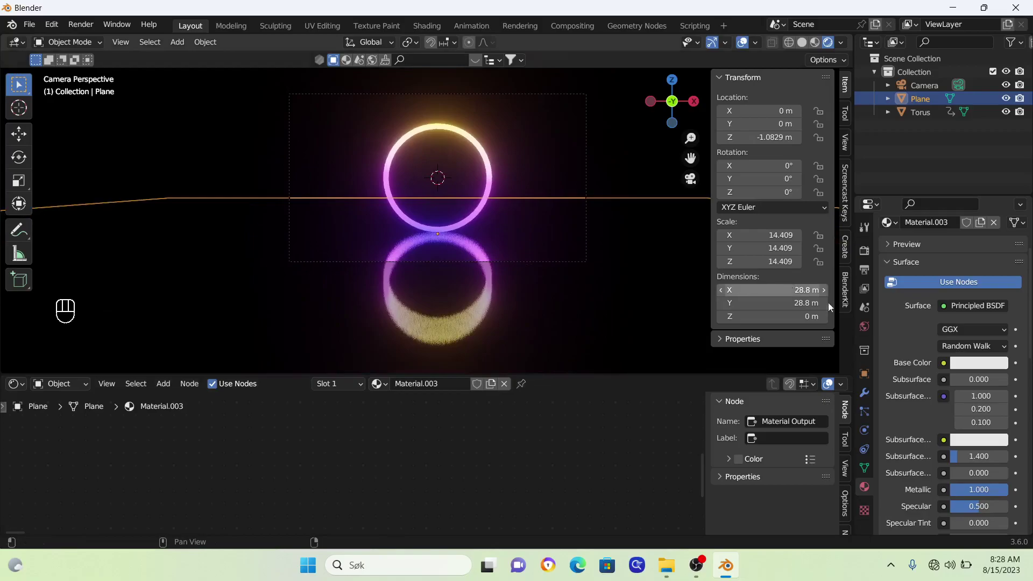
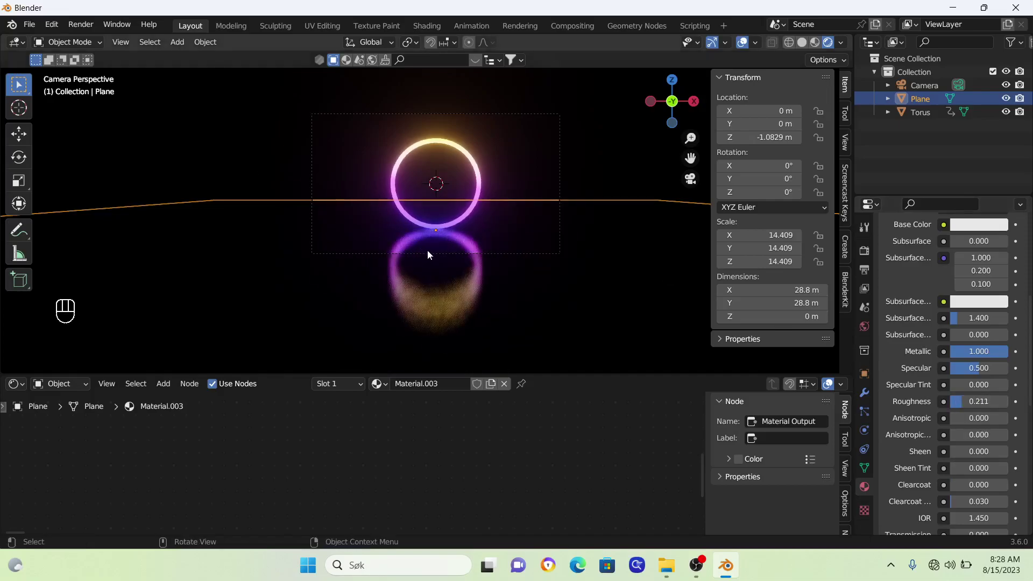
# Zoom in on the ring and its reflection and play the animation with overlays hidden.
pyautogui.middleClick(438, 245)
pyautogui.moveTo(437, 260); pyautogui.dragTo(412, 310)
pyautogui.rightClick(412, 310)
pyautogui.press('space')
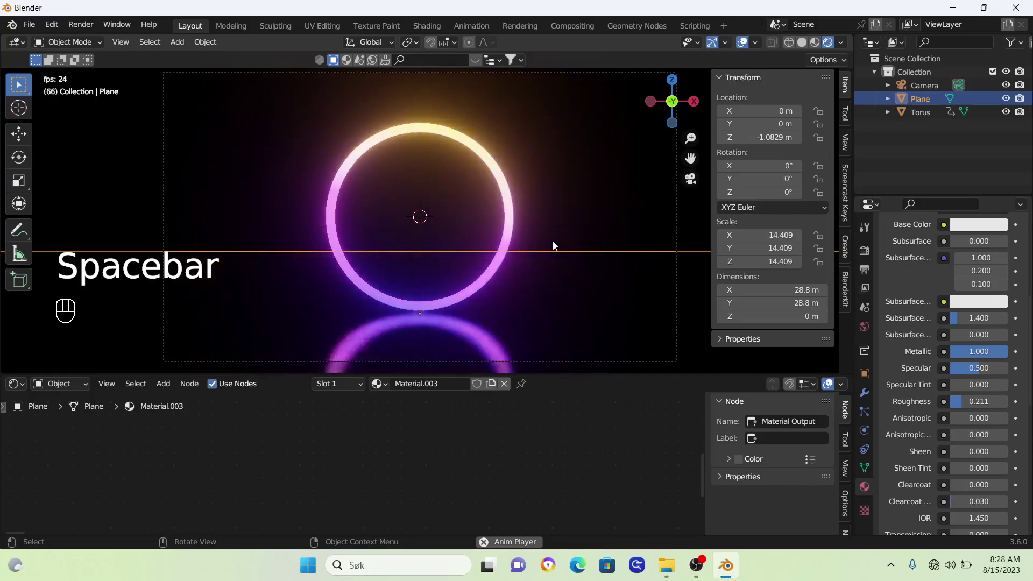
pyautogui.click(747, 48)
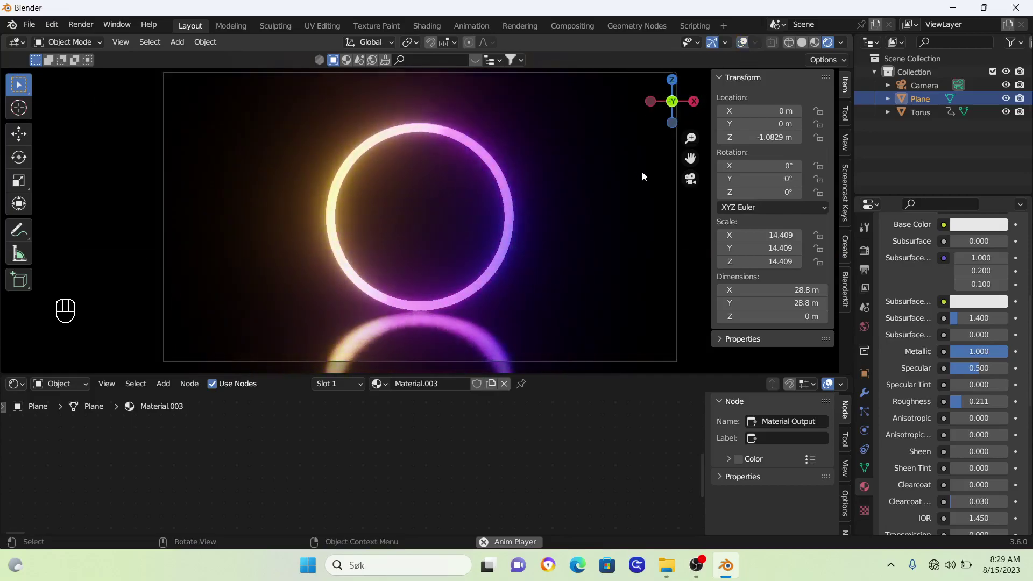